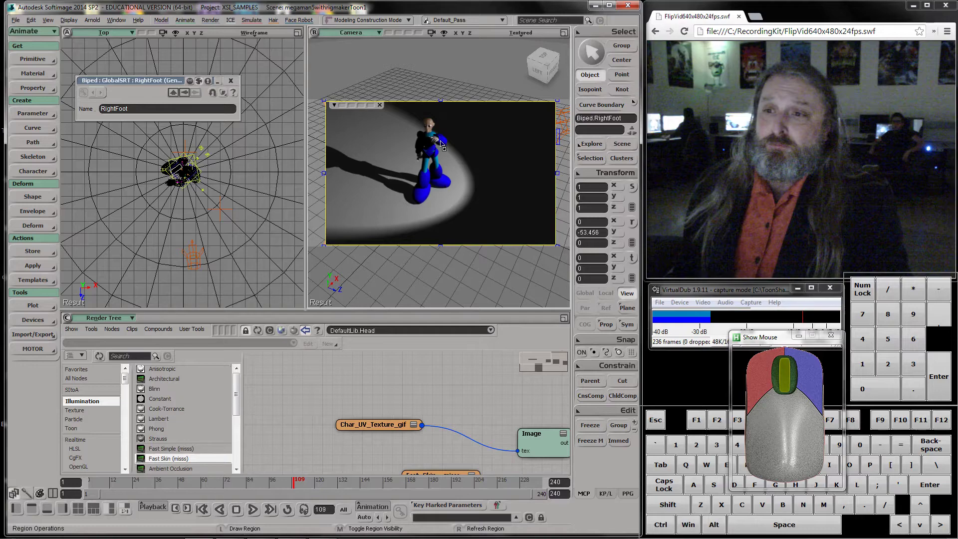
Zoom the Camera viewport so the render region preview of the character fills more of the screen.
scroll(up, 3)
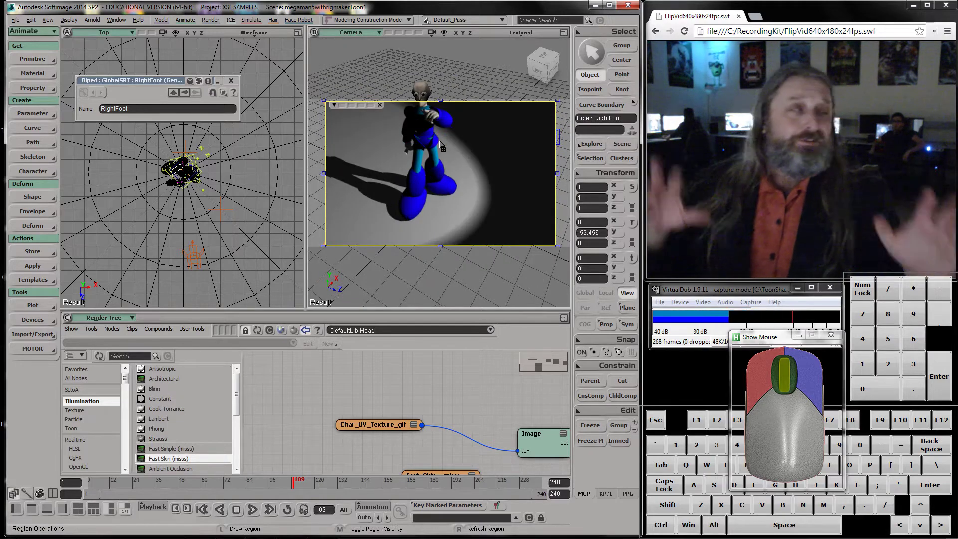
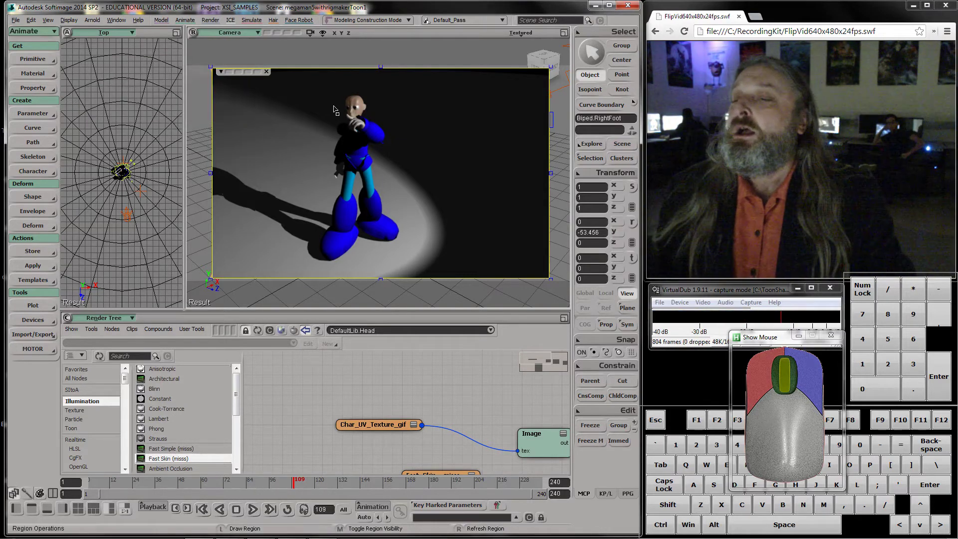
Select the head, then add the hands and several other body parts to the selection.
key(space)
click(360, 105)
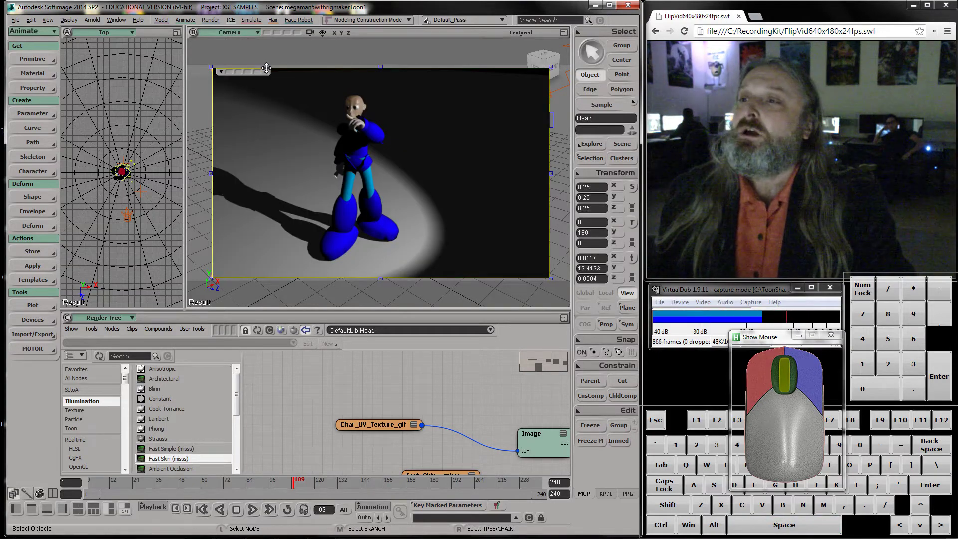
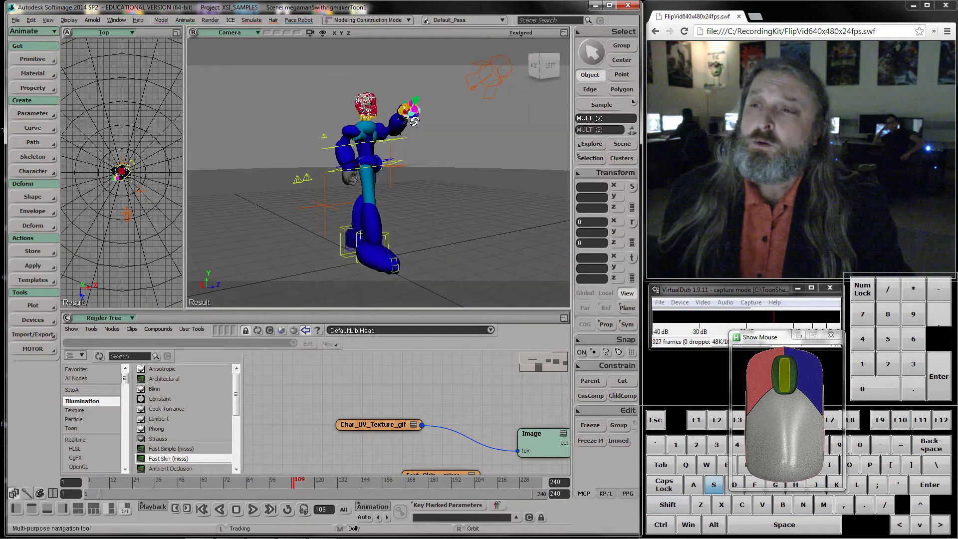
click(347, 175)
click(348, 179)
click(417, 103)
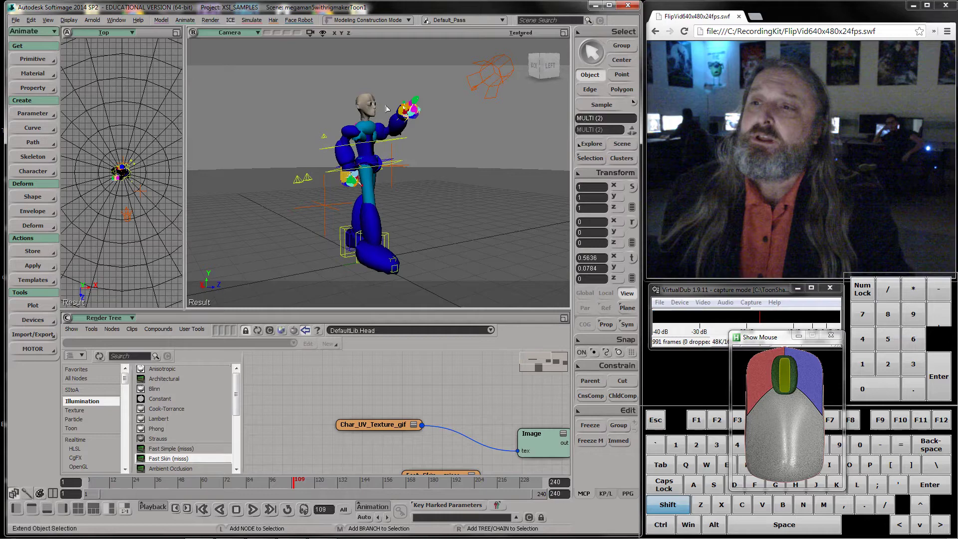
click(367, 109)
click(370, 99)
Move in on the upper body, check the selected parts and drop one extra part from the selection.
scroll(up, 3)
key(s)
drag(372, 72, 374, 79)
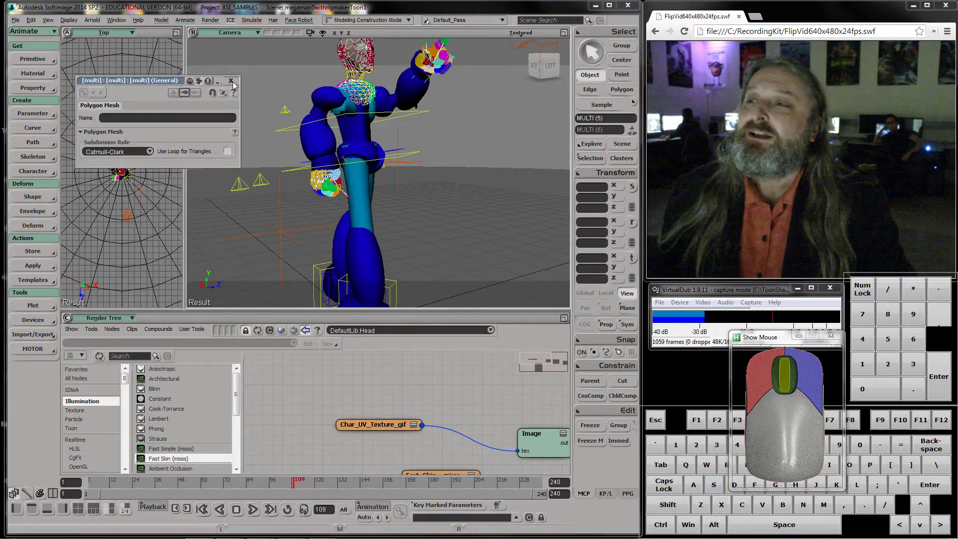
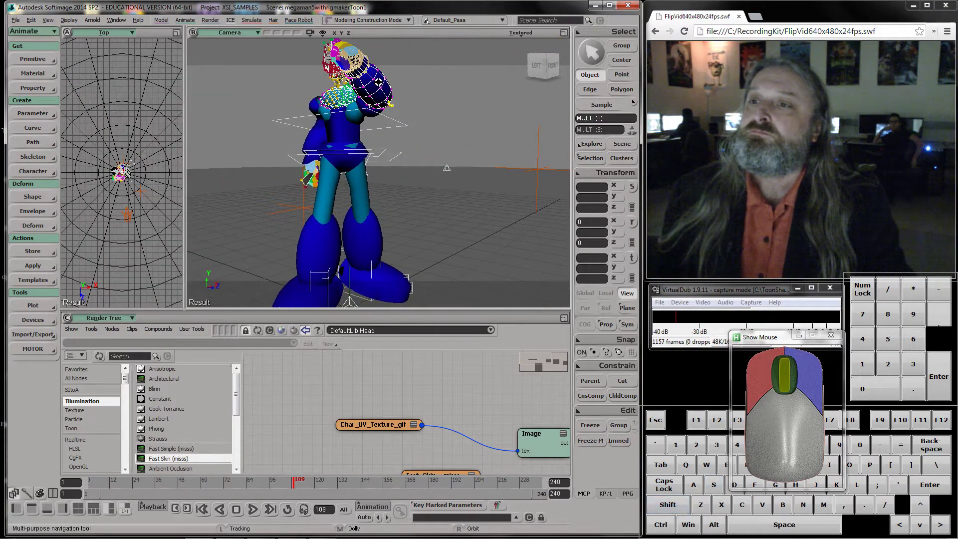
key(Escape)
click(380, 84)
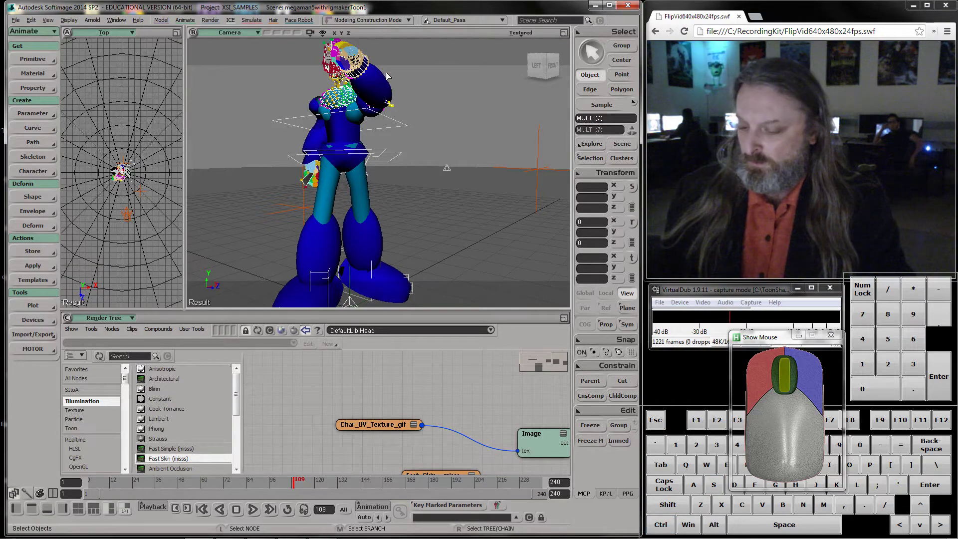
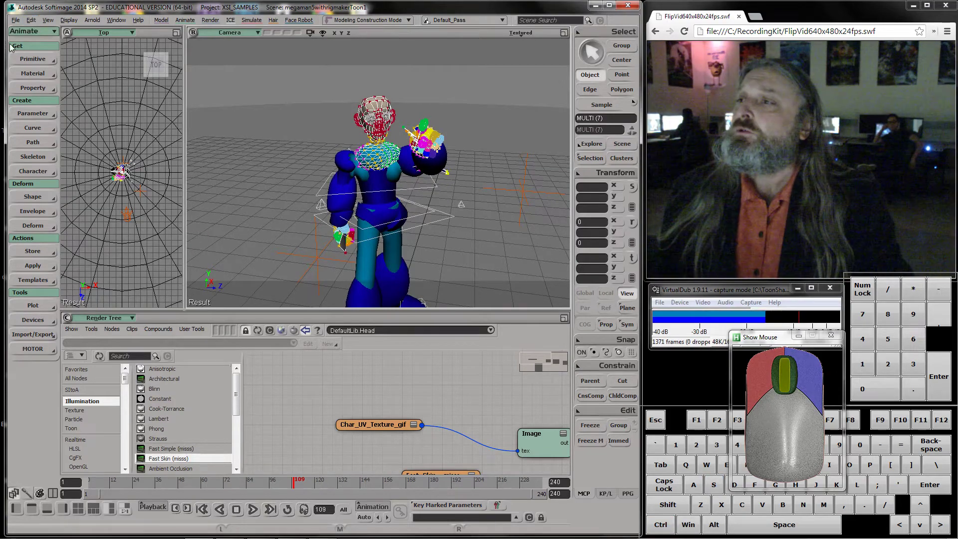
Dismiss the material list and draw a render region preview of the character.
click(32, 75)
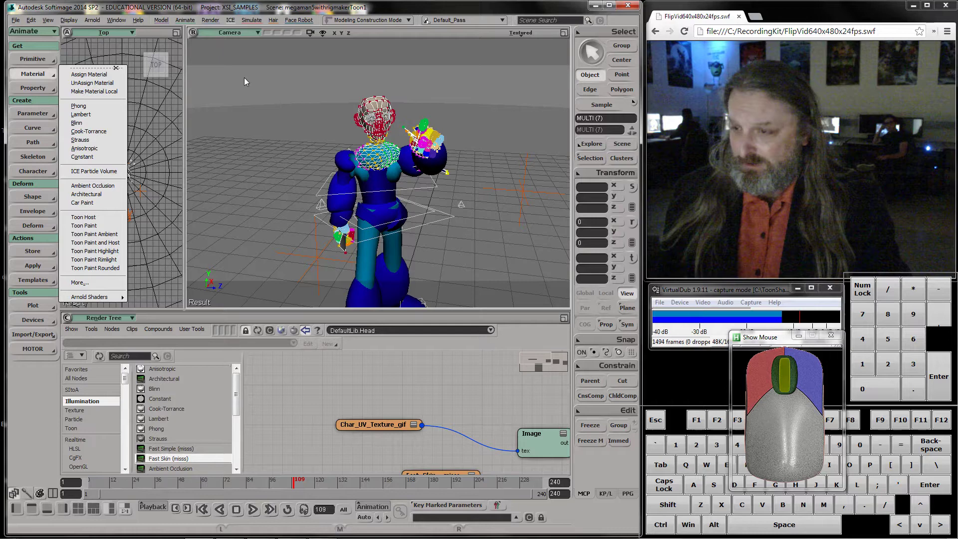
key(q)
key(Escape)
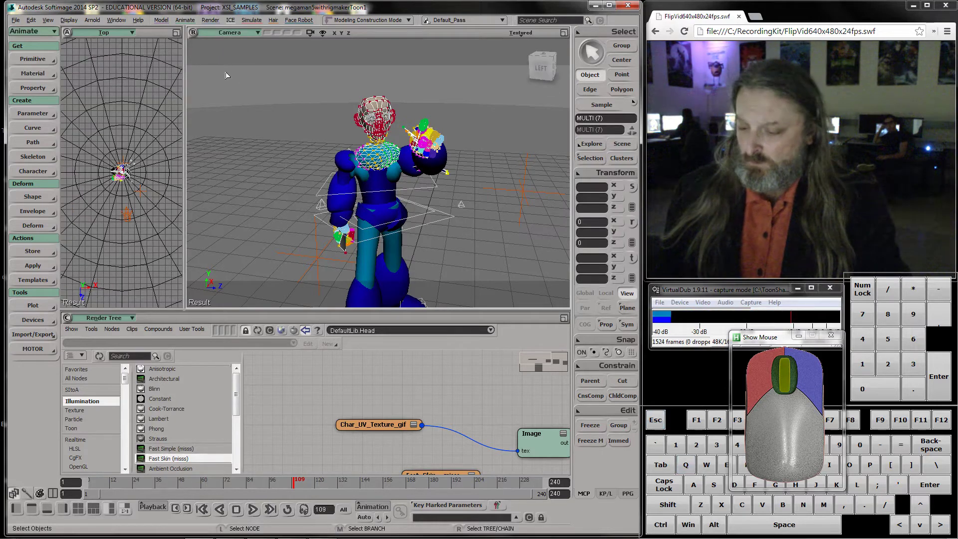
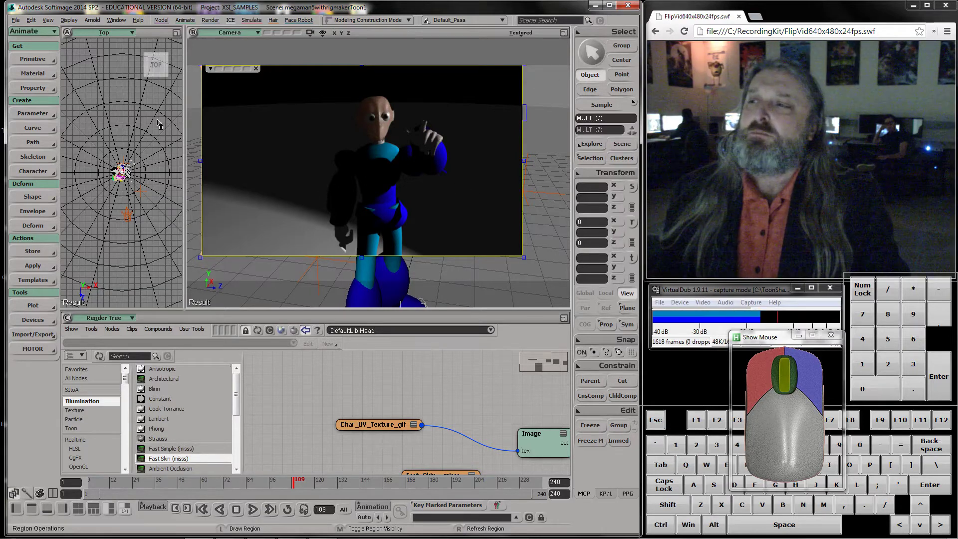
Set the second viewport to look through Spot1 and bring up the Get > Material list.
click(107, 36)
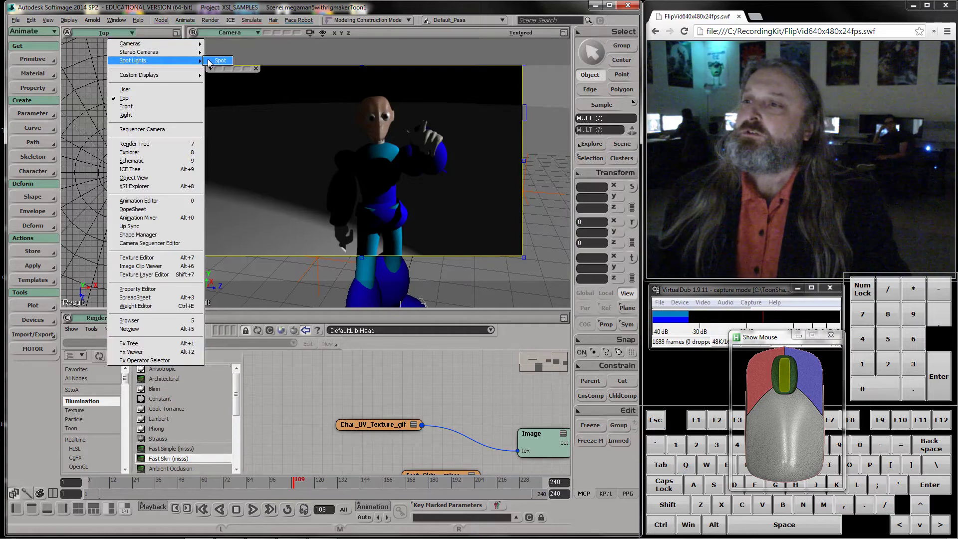
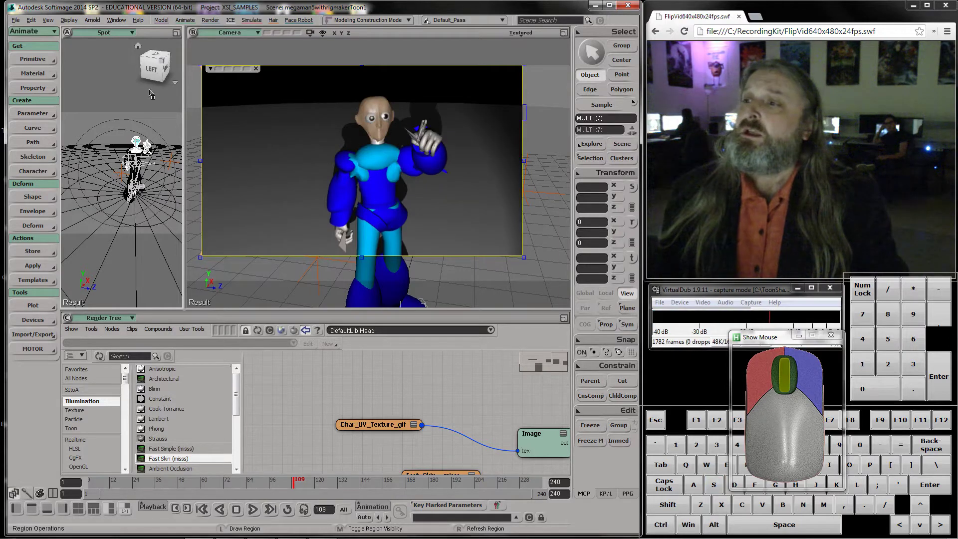
click(43, 74)
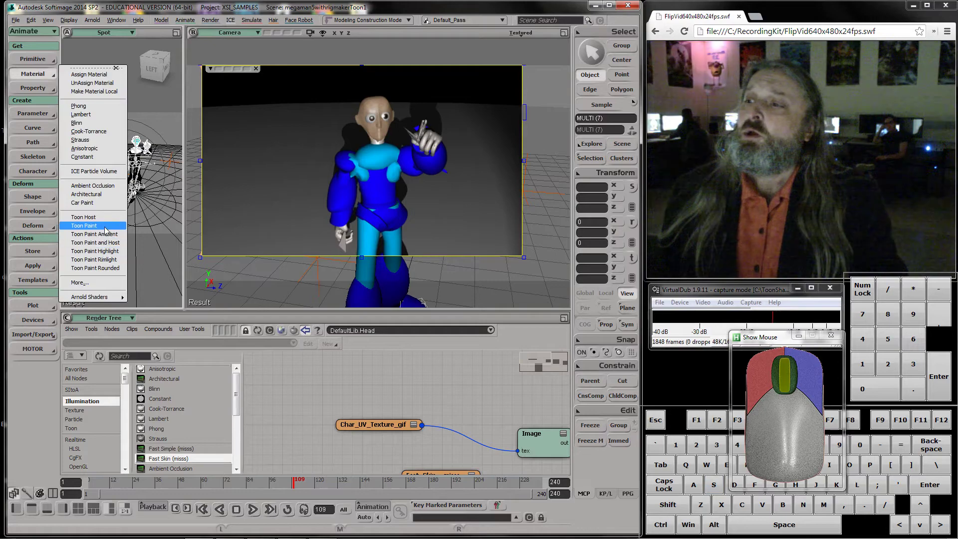
Assign a Toon Paint material to the selected parts and show the head's shader network in the render tree.
click(107, 229)
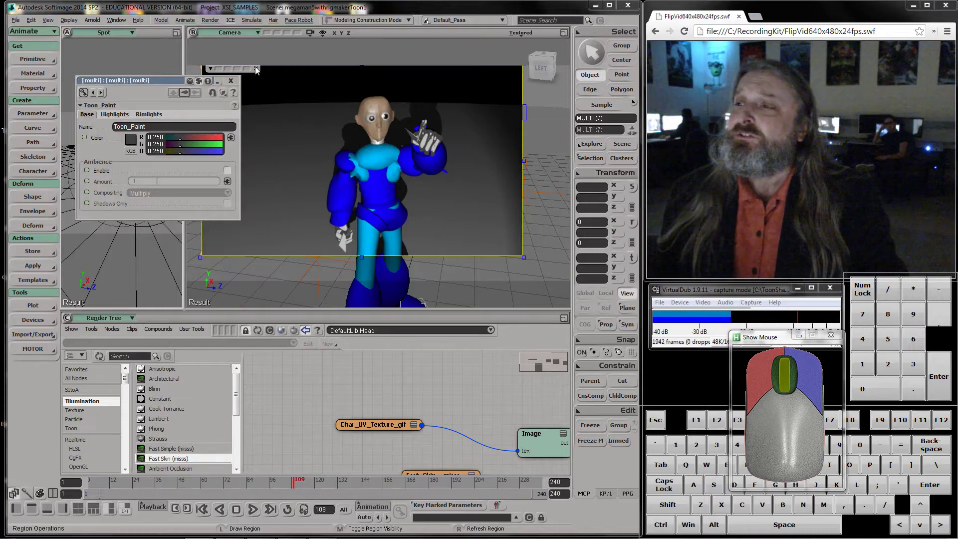
drag(139, 85, 141, 87)
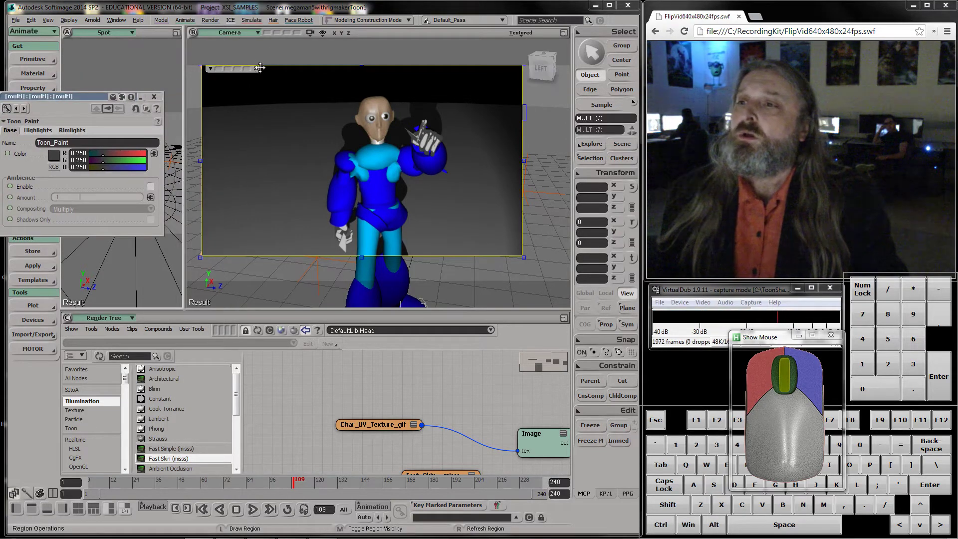
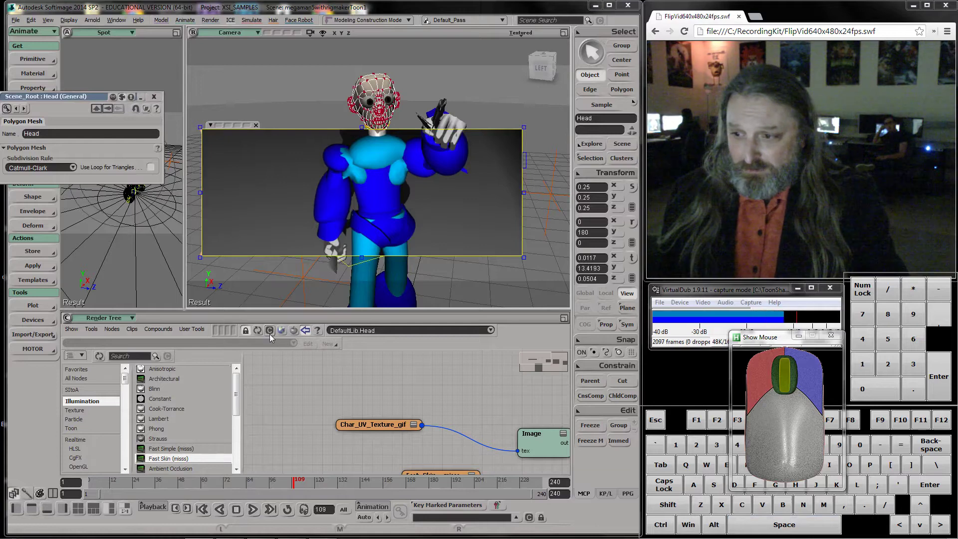
click(263, 333)
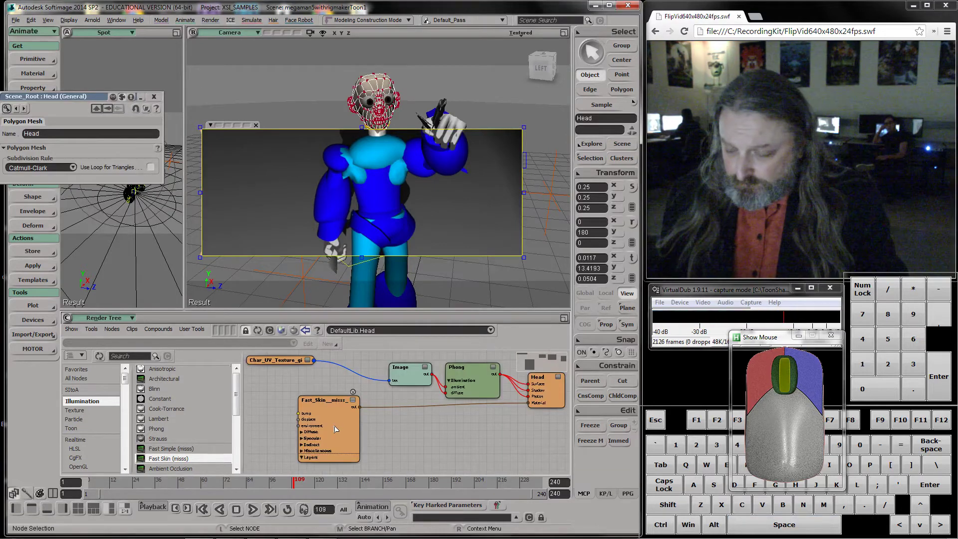
Disconnect the Fast_Skin shader from the head's material port and bring the material list back up.
click(336, 429)
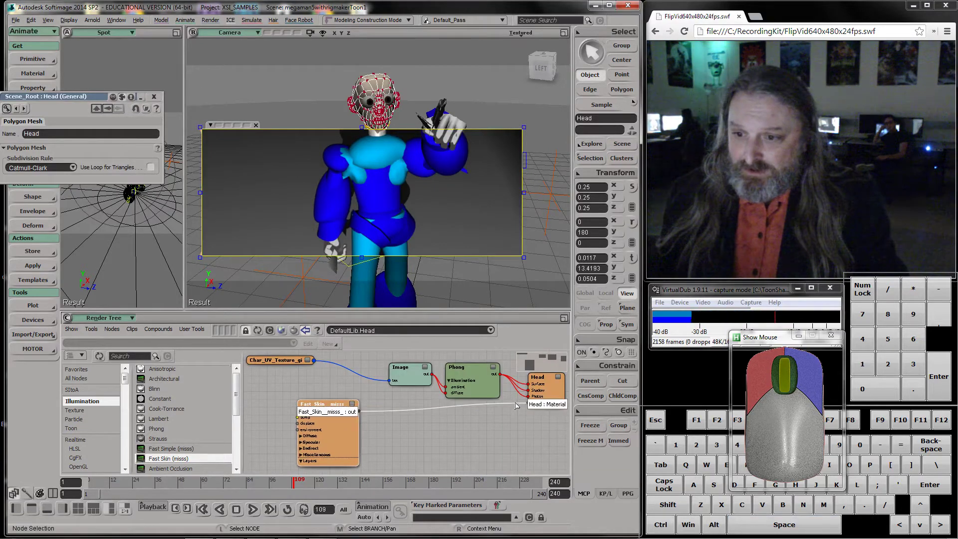
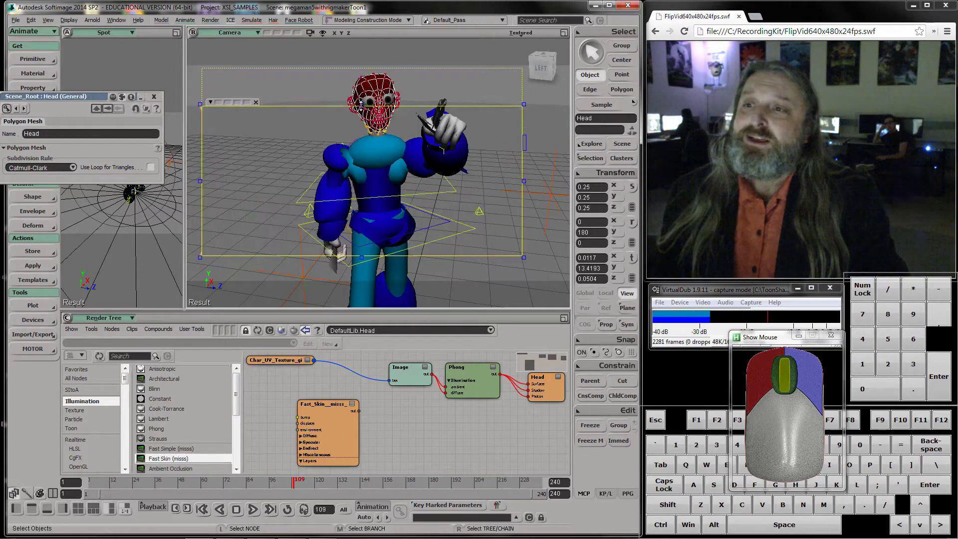
click(161, 96)
click(38, 78)
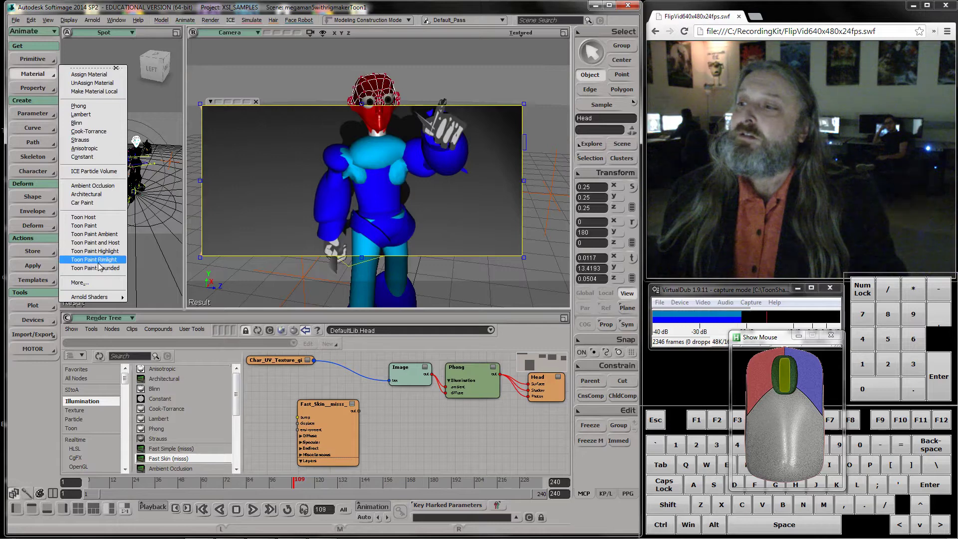
Assign a Toon Paint material to the head and dolly the spotlight in close to the head.
click(102, 228)
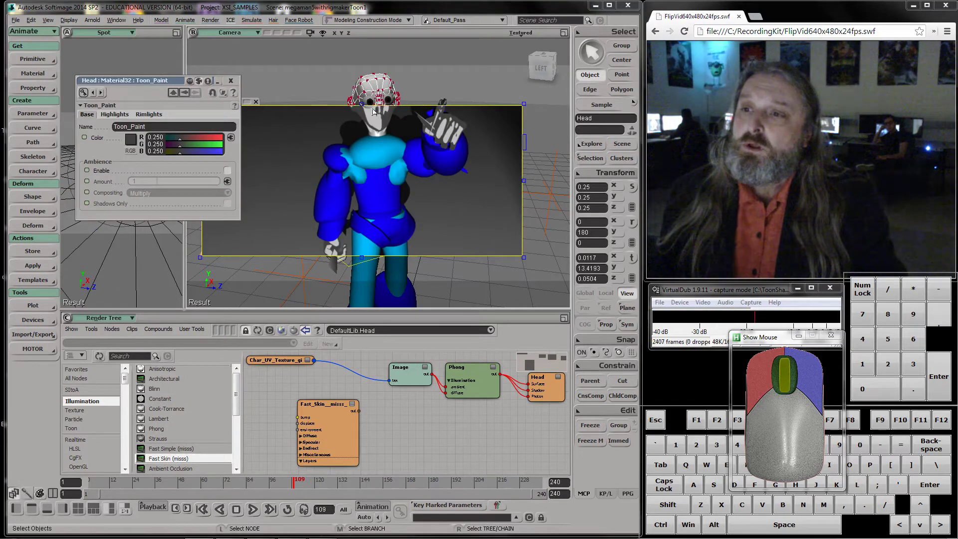
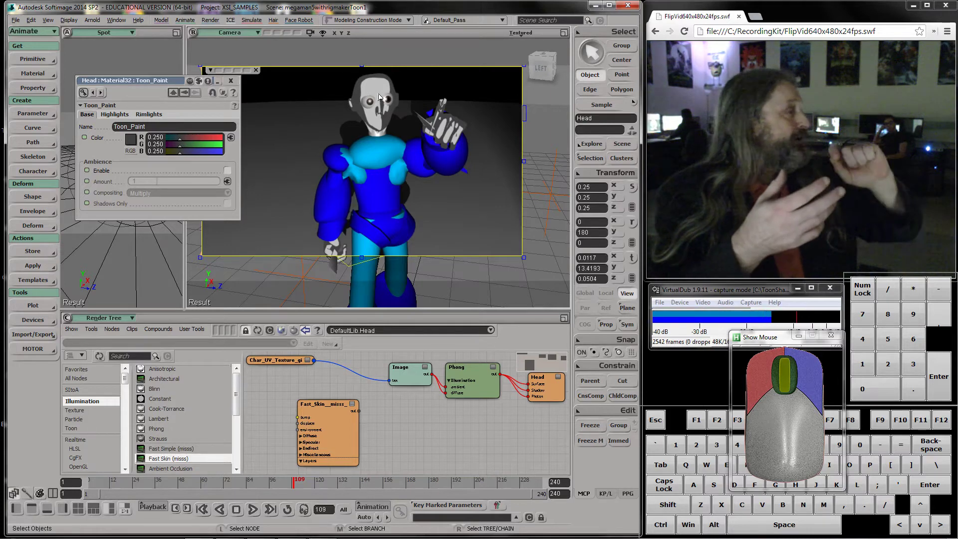
drag(167, 94, 178, 149)
scroll(up, 3)
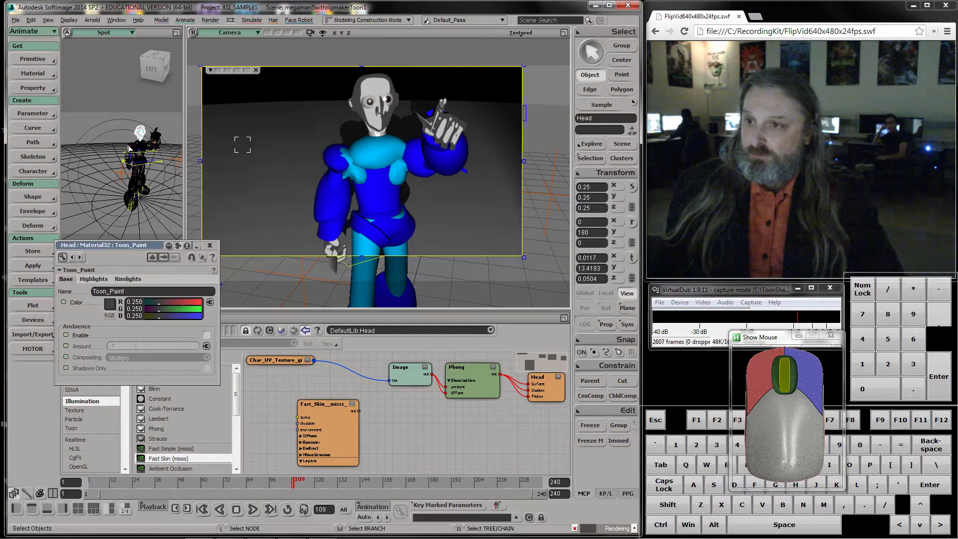
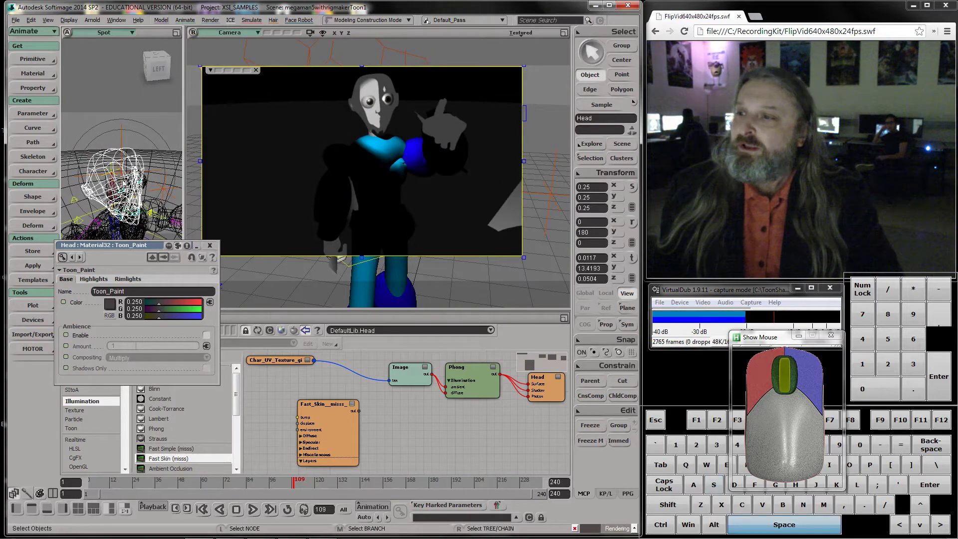
Add two more parts to the selection, apply a shared Toon Paint material and refresh its render tree.
click(122, 183)
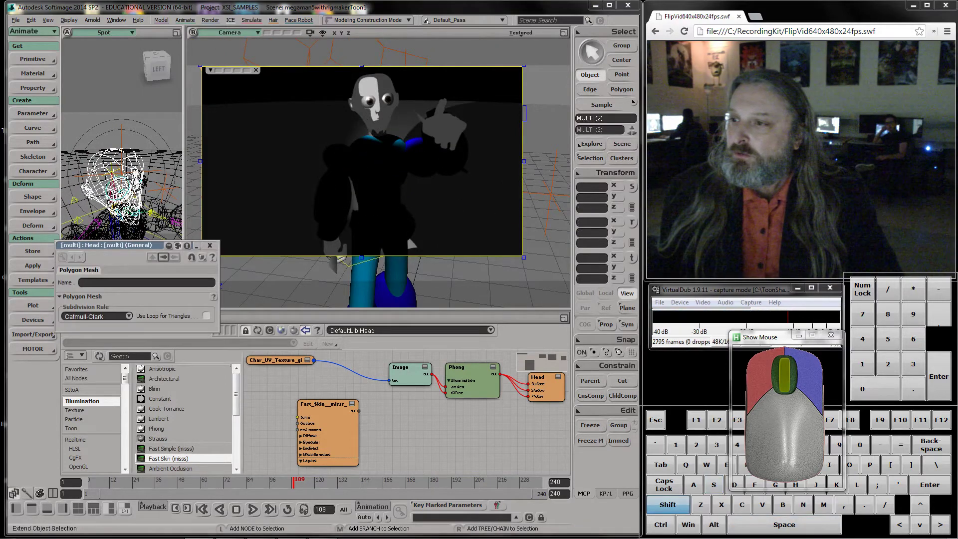
click(147, 180)
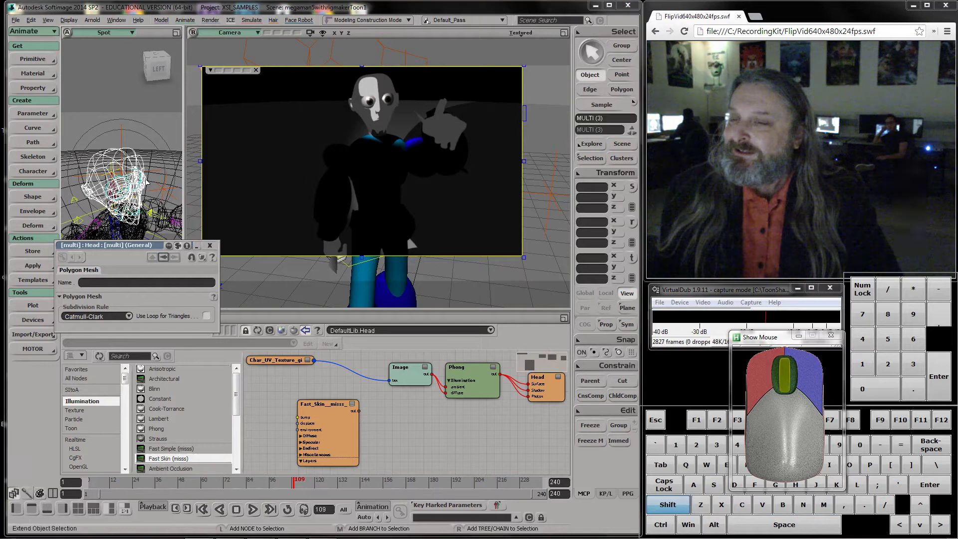
drag(31, 73, 85, 92)
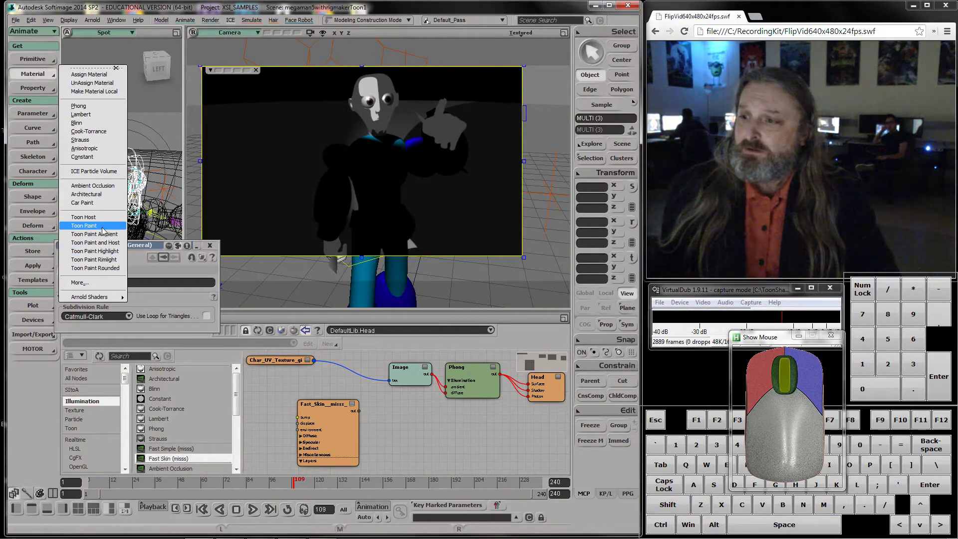
click(104, 227)
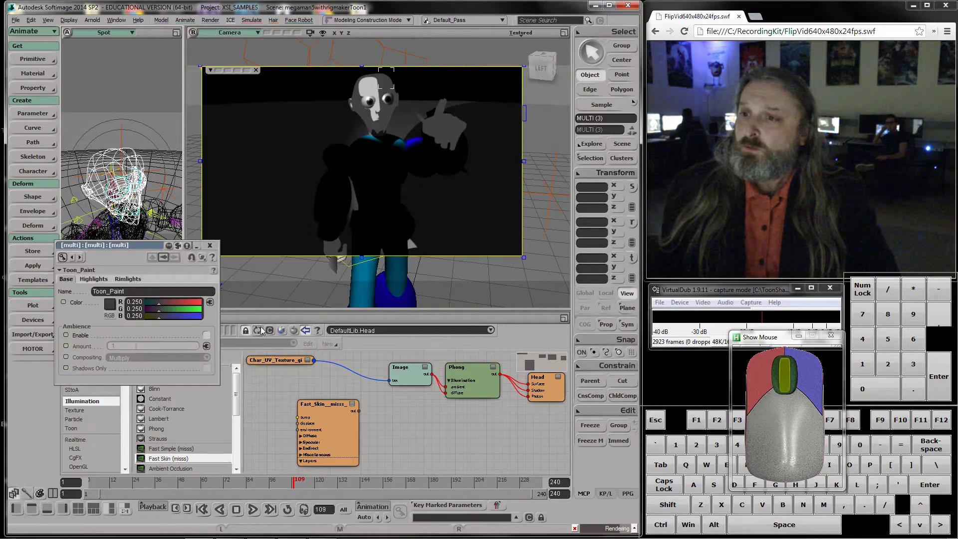
click(260, 332)
drag(124, 249, 756, 330)
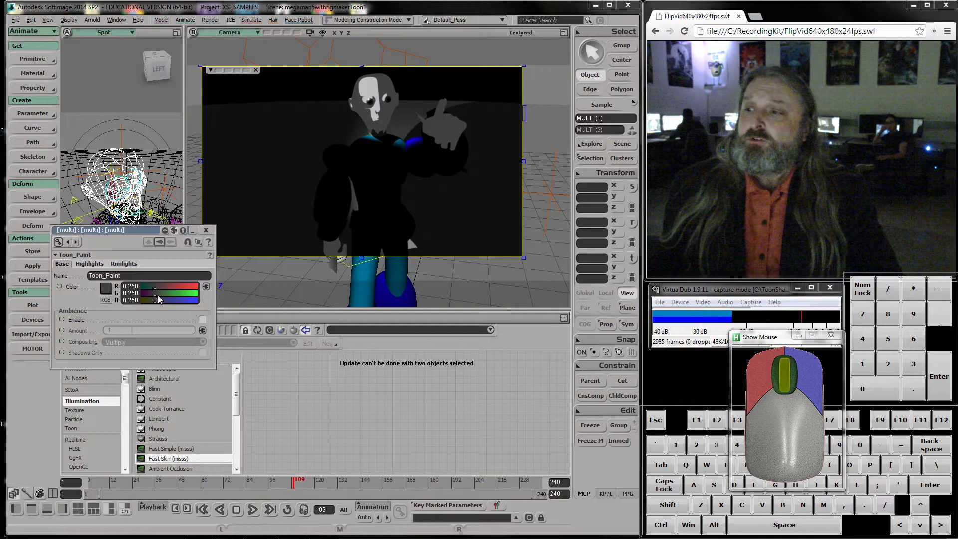
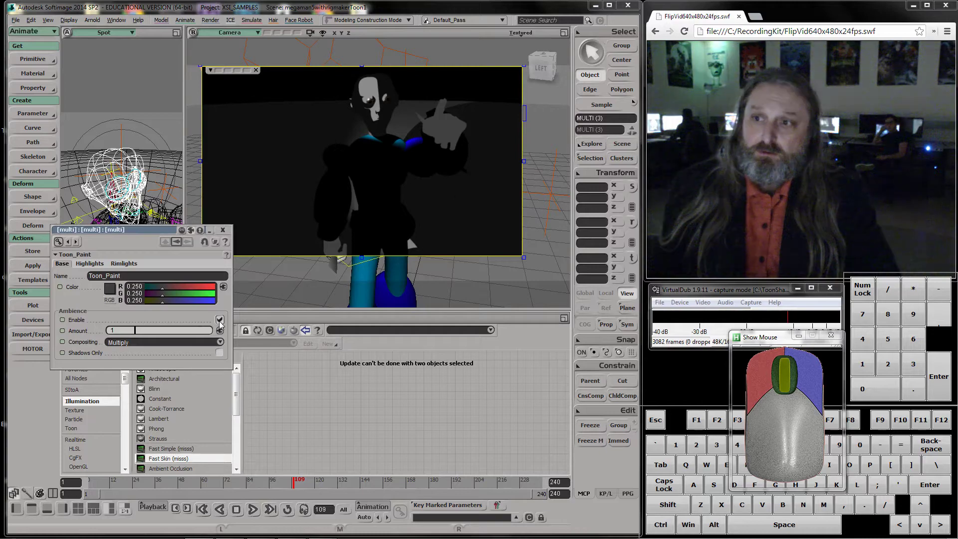
Set the Toon Paint base colour to a bright blue in the colour picker.
drag(150, 235, 141, 229)
middle_click(132, 228)
middle_click(130, 228)
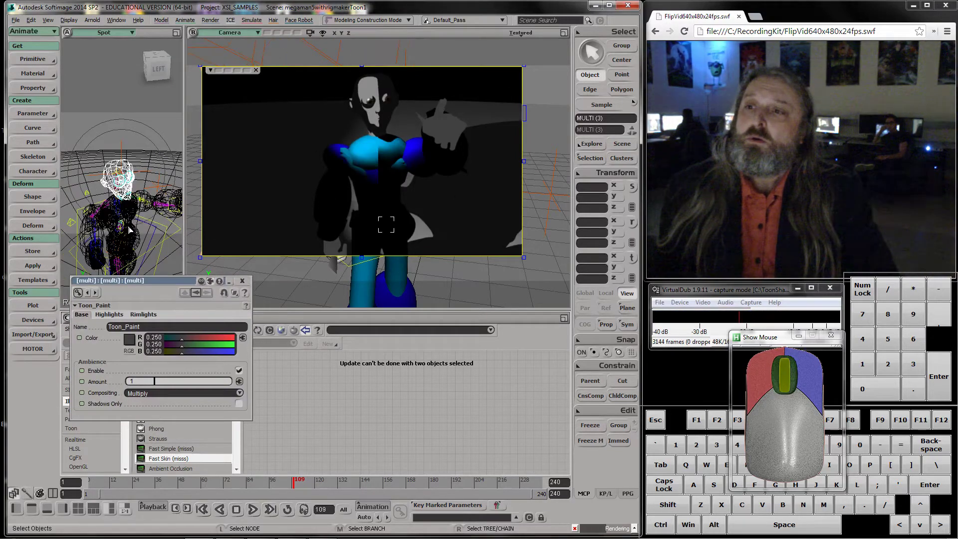
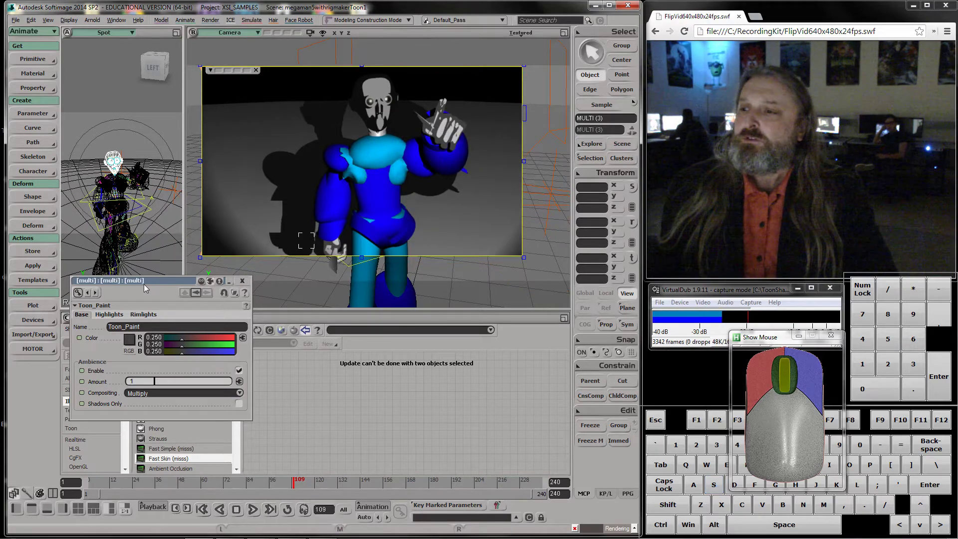
drag(144, 282, 124, 323)
click(98, 306)
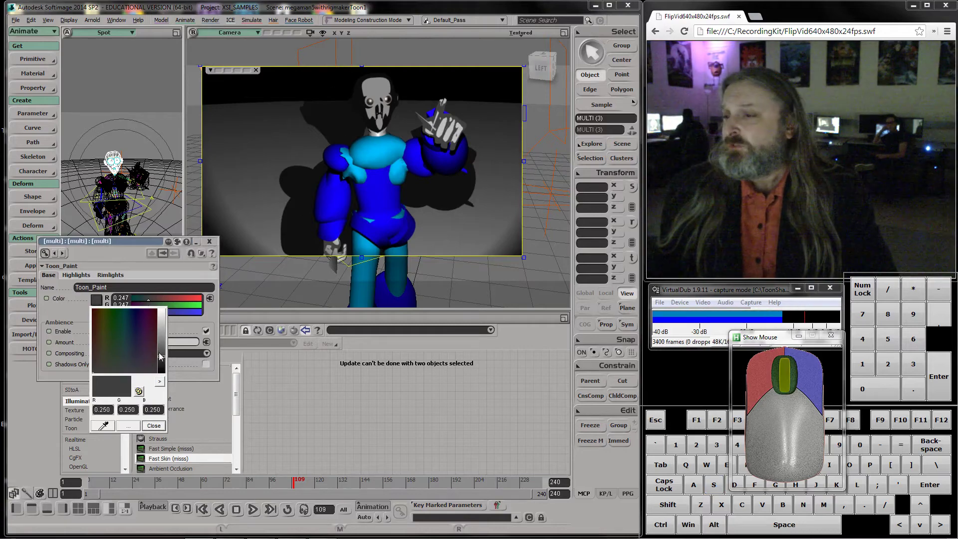
drag(161, 349, 134, 315)
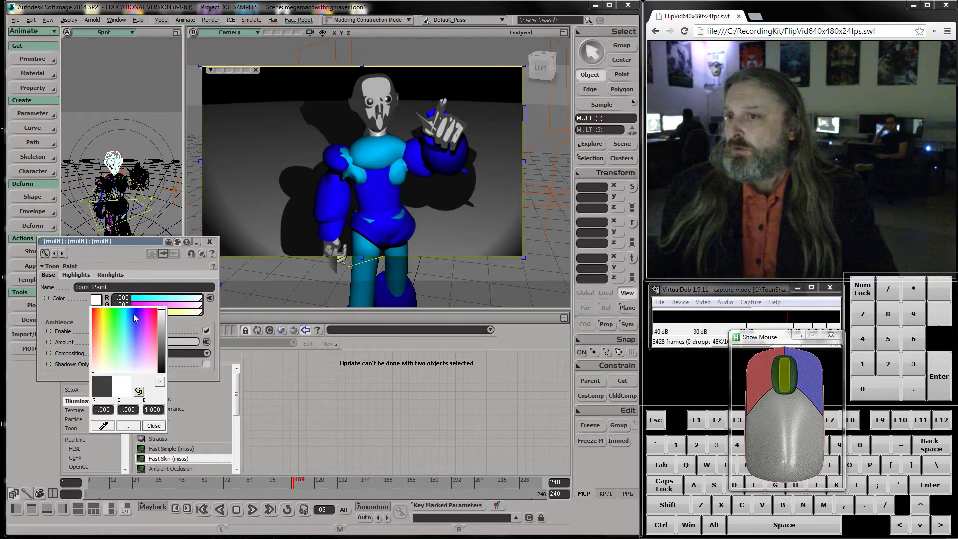
drag(136, 319, 131, 305)
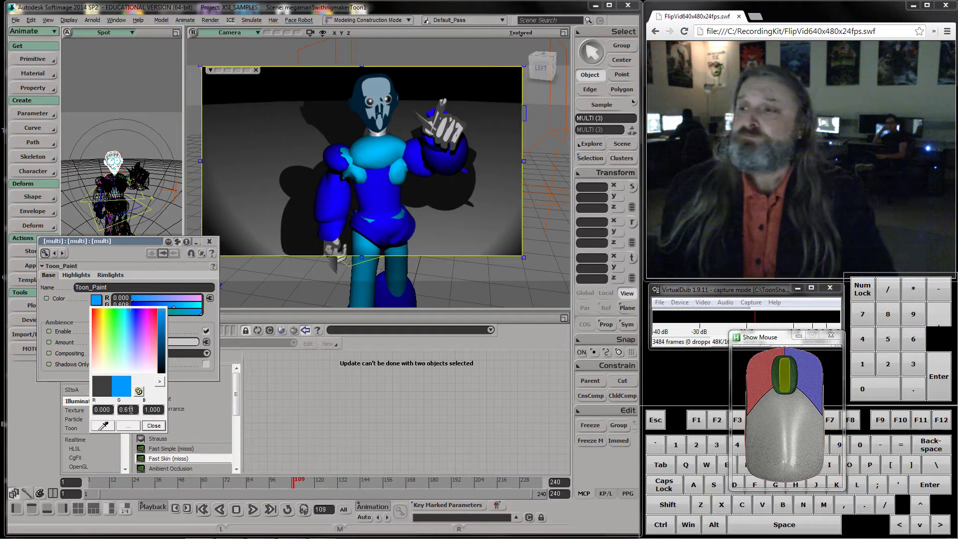
click(154, 428)
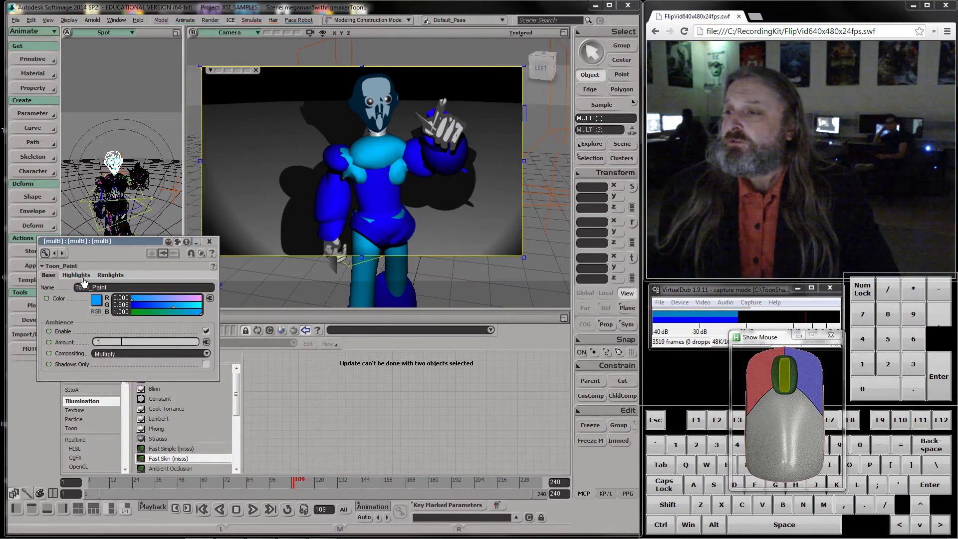
Enable a Glossy highlight, make its colour a pale blue, and close the shader settings.
click(85, 278)
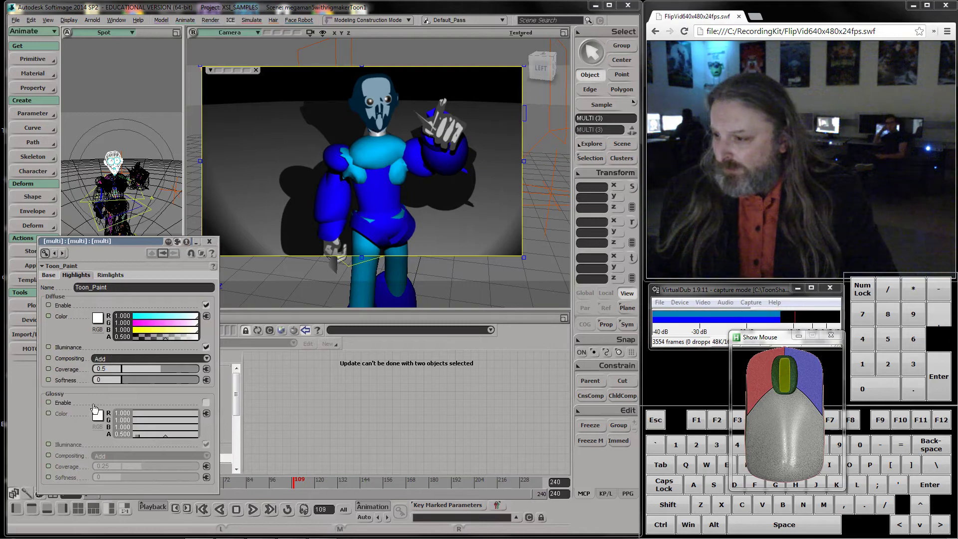
click(208, 407)
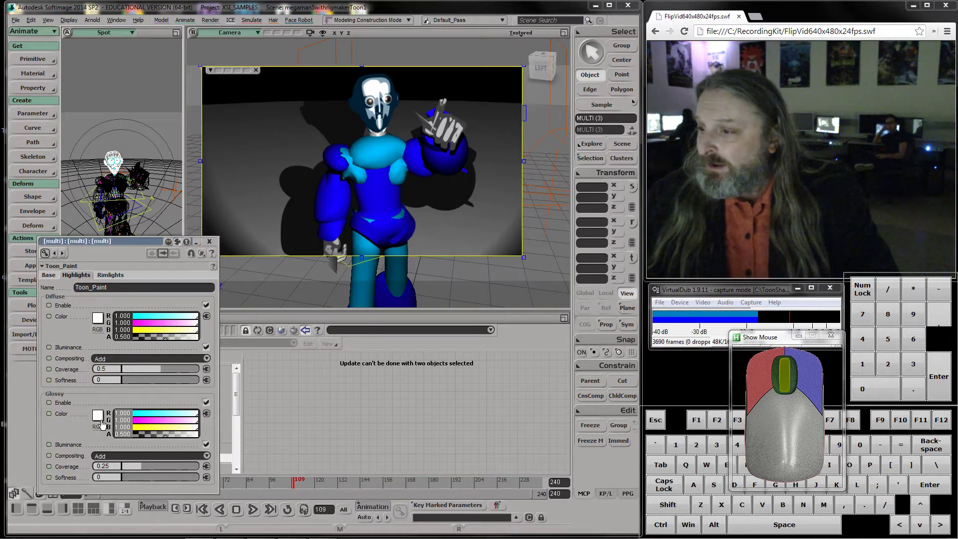
click(100, 419)
click(137, 292)
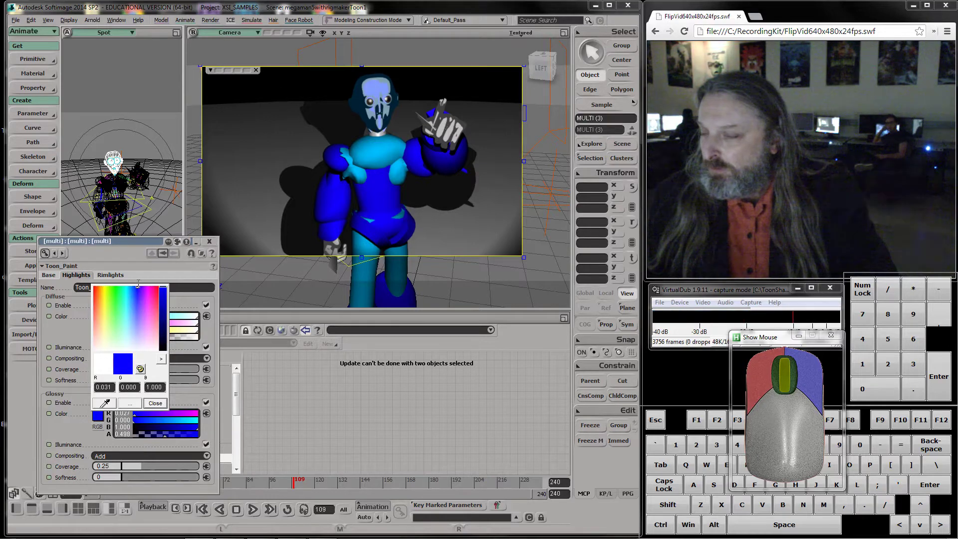
drag(166, 287, 134, 291)
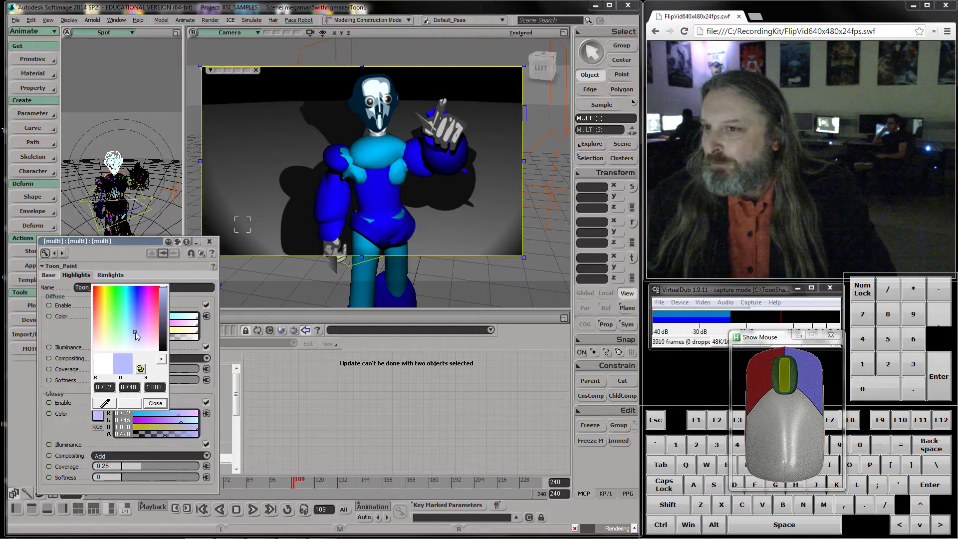
click(138, 335)
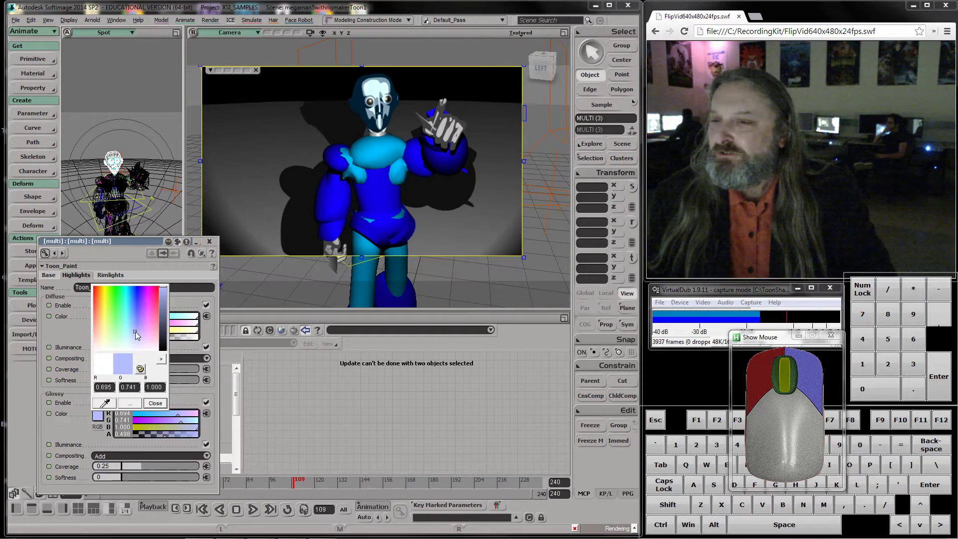
click(214, 245)
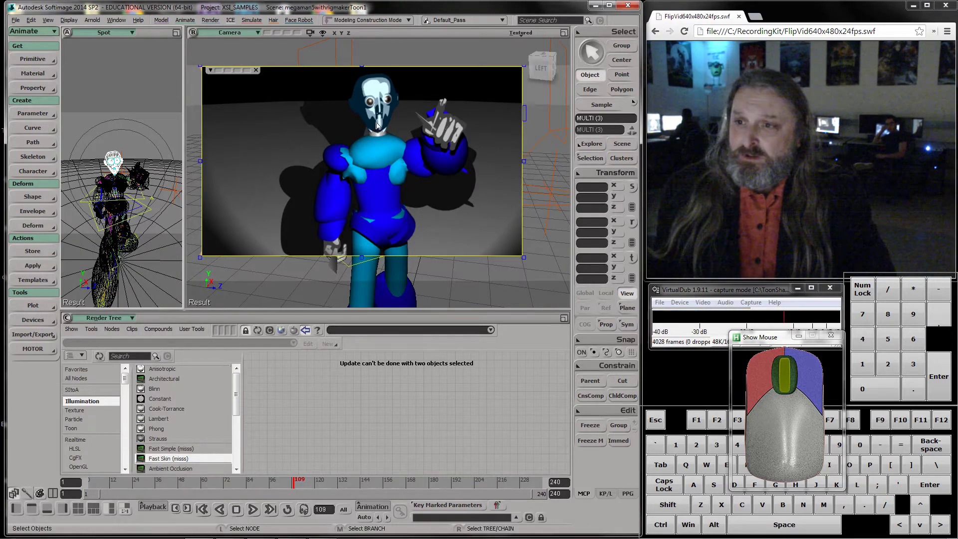
Refresh the render tree to show the Toon_Paint node feeding Material33 for a shaded part.
click(259, 332)
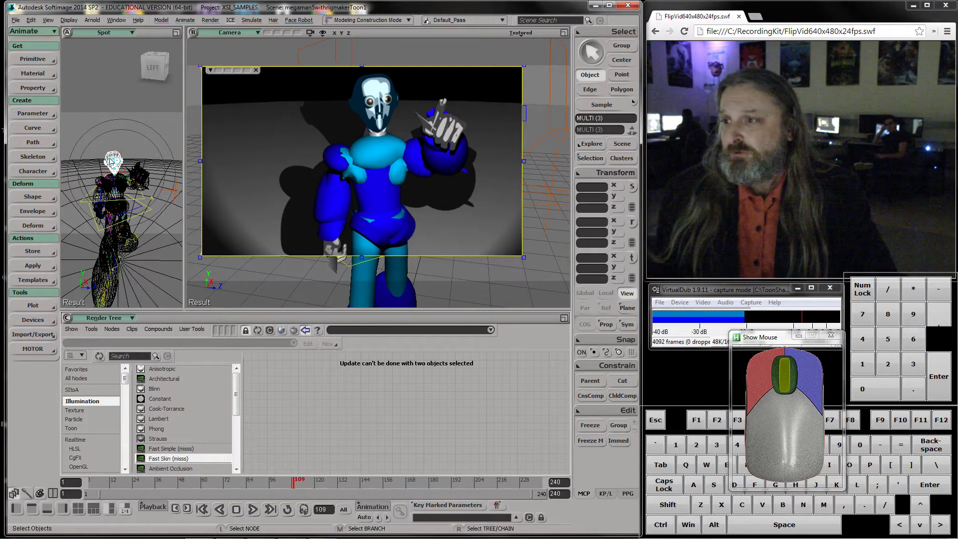
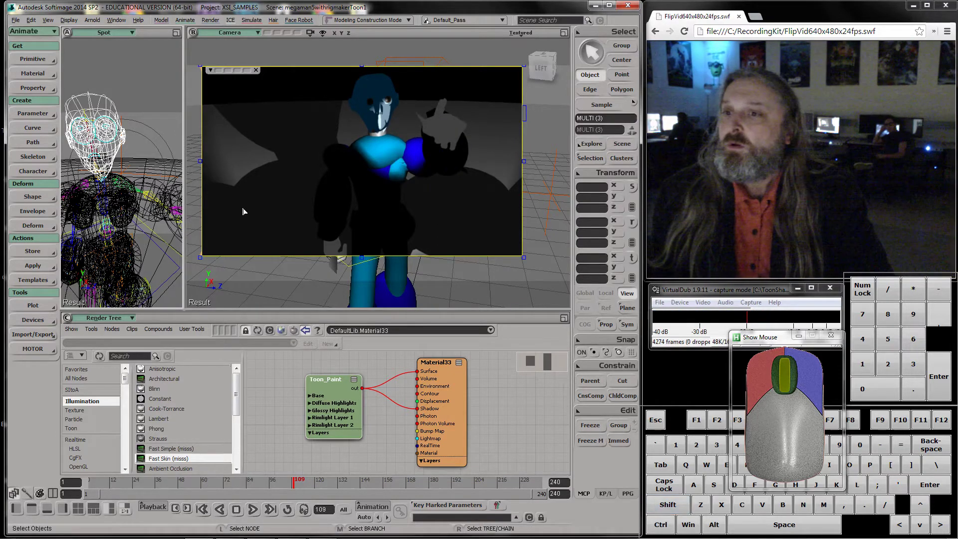
middle_click(121, 177)
middle_click(121, 178)
middle_click(121, 178)
middle_click(121, 178)
middle_click(120, 178)
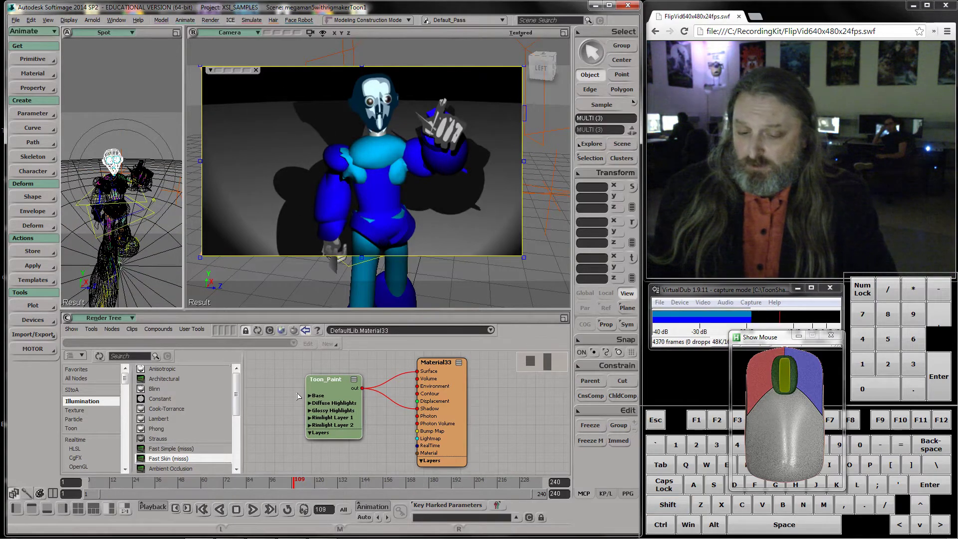
In the Toon_Paint node's Rimlights settings, enable Layer 1.
click(332, 386)
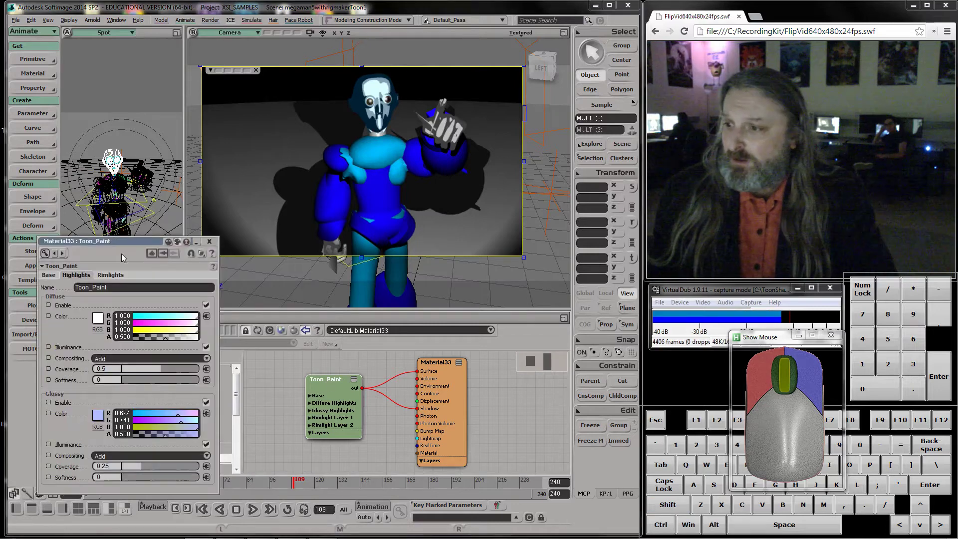
drag(126, 245, 77, 231)
click(104, 220)
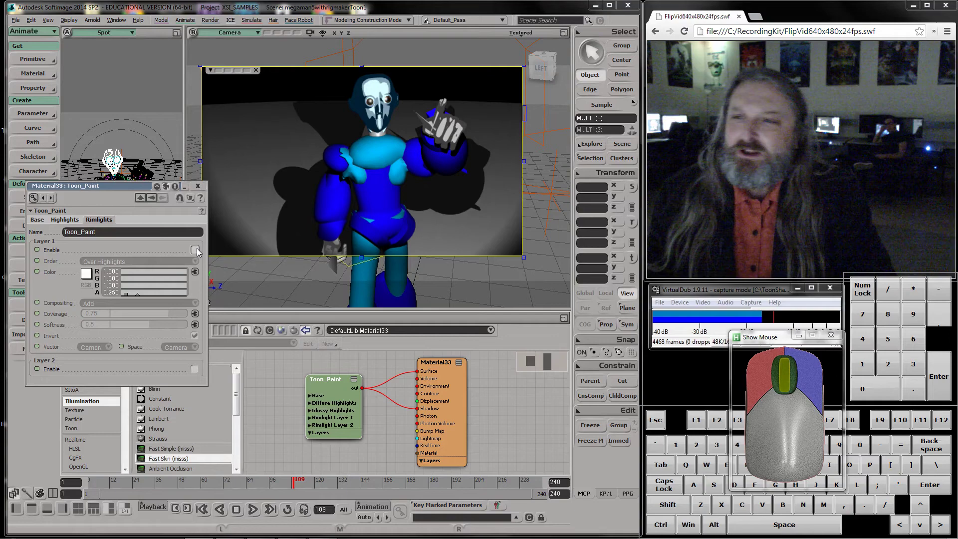
click(199, 252)
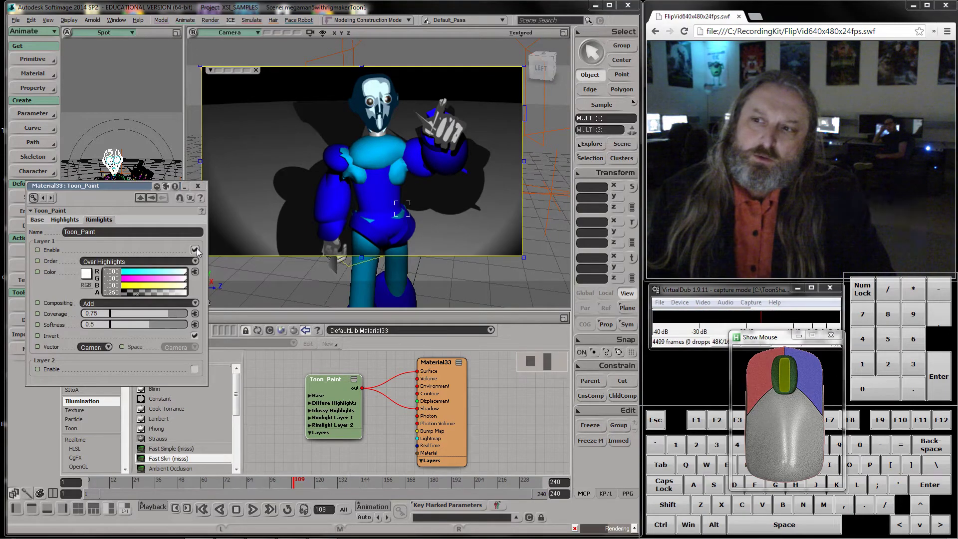
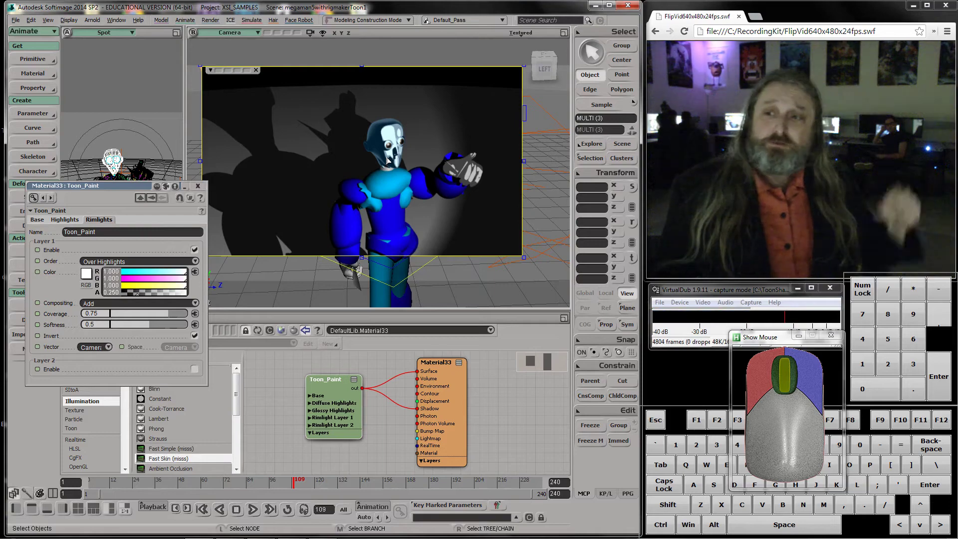
Close the rim light settings and switch the small viewport to a Top view.
click(203, 190)
click(114, 35)
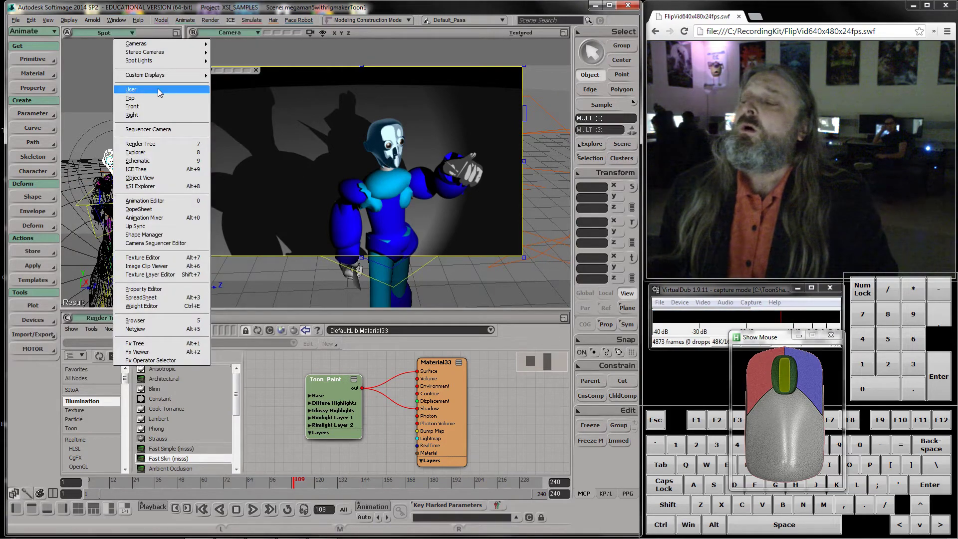
click(157, 99)
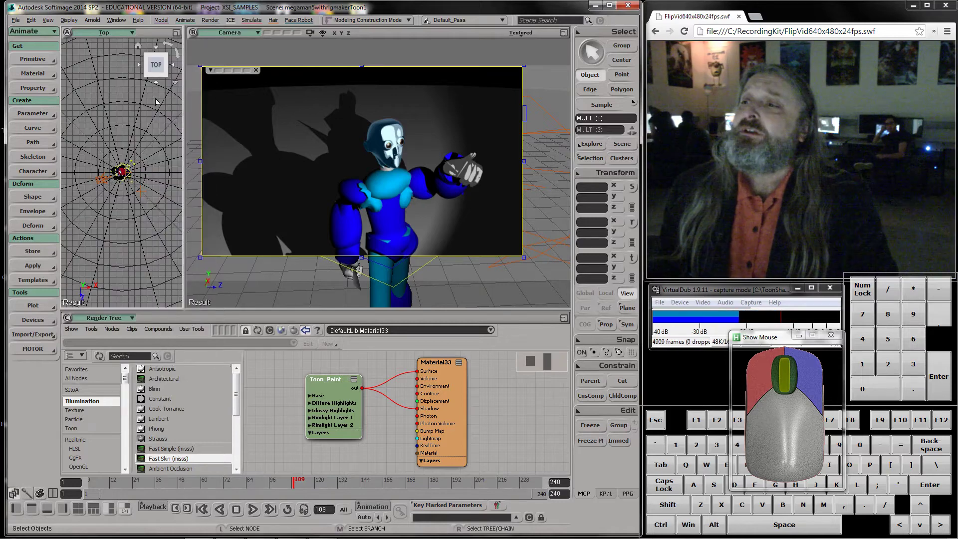
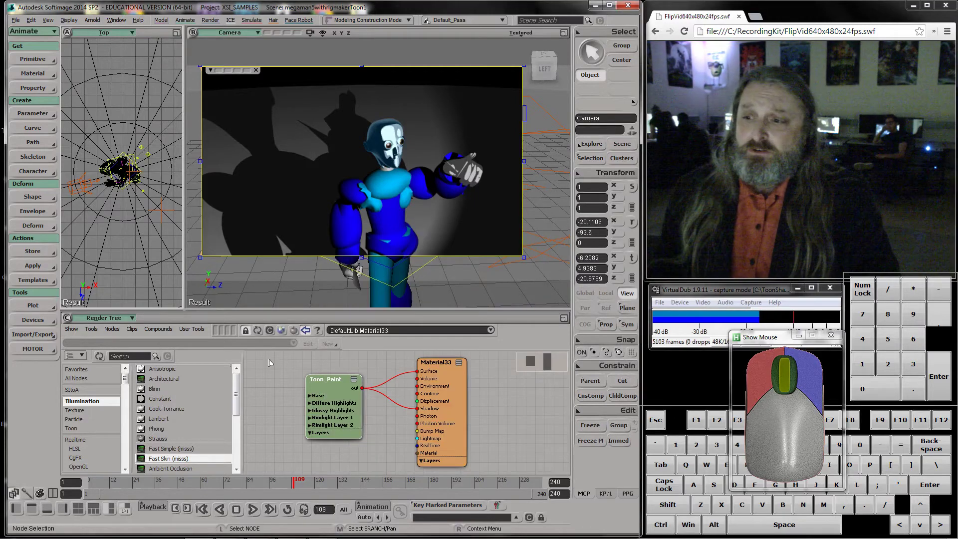
Refresh the render tree for the Camera and bring up its Lens Shaders properties.
click(261, 332)
drag(412, 411, 370, 390)
double_click(417, 408)
Add an empty lens shader item to the camera and close its property editor.
click(117, 133)
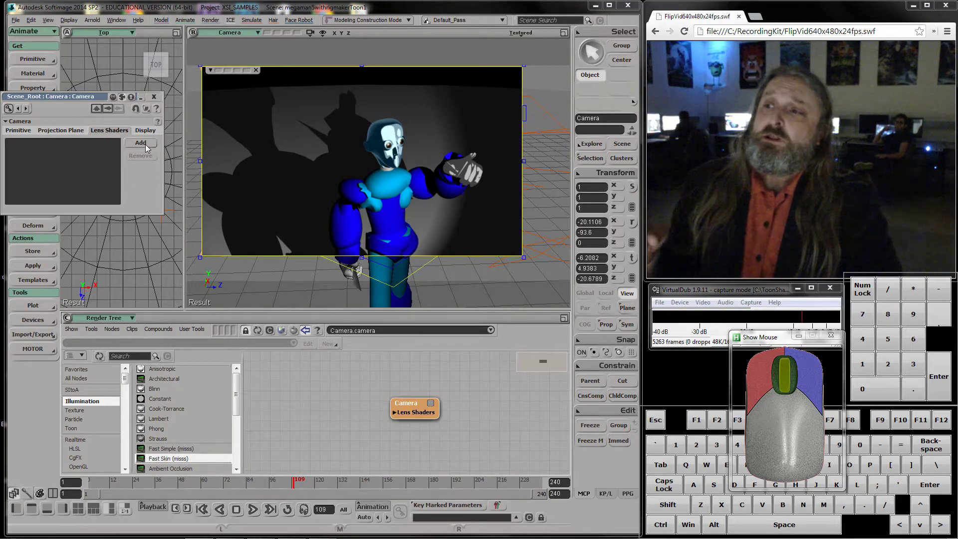
click(148, 148)
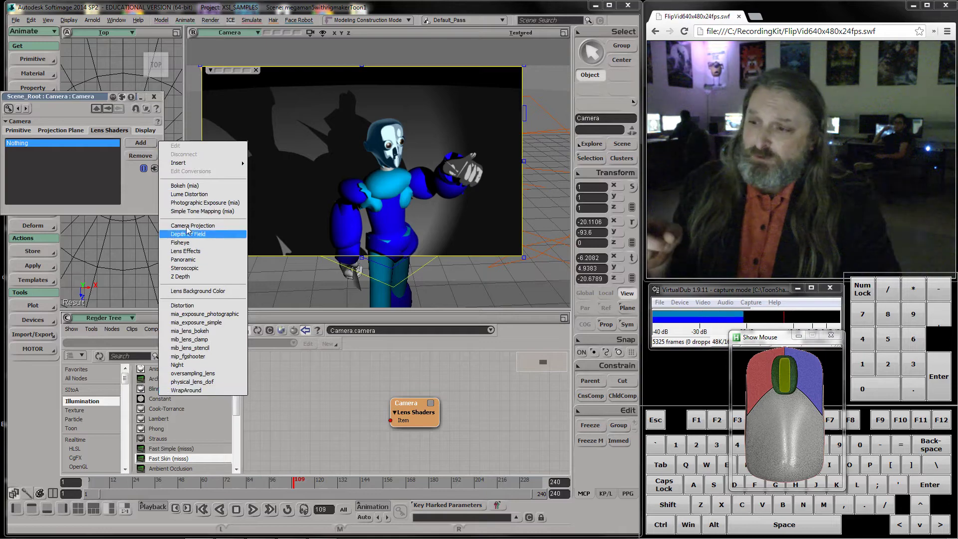
click(158, 102)
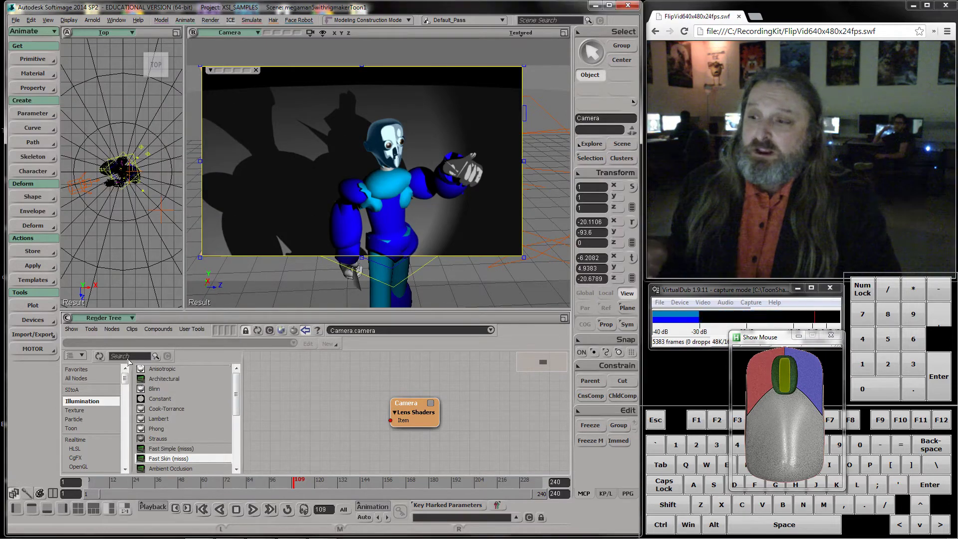
Find Toon Ink Lens in the Render Tree and wire its output to Camera > Lens Shaders > Item.
click(133, 357)
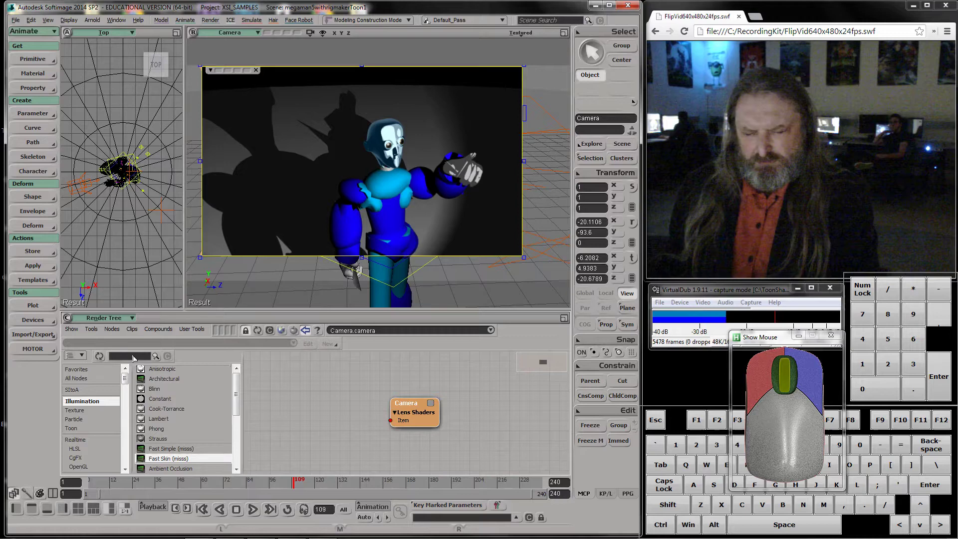
key(o)
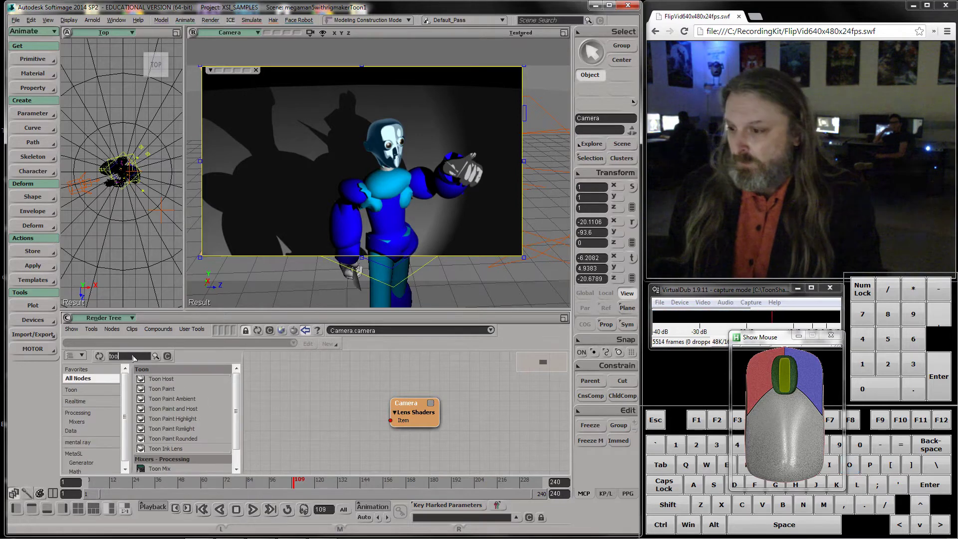
key(n)
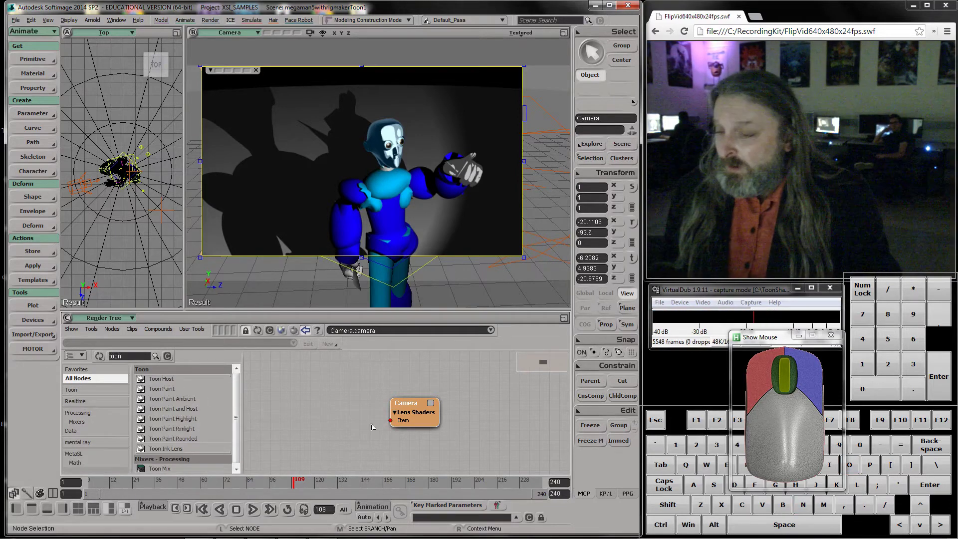
drag(159, 450, 305, 412)
drag(340, 405, 407, 424)
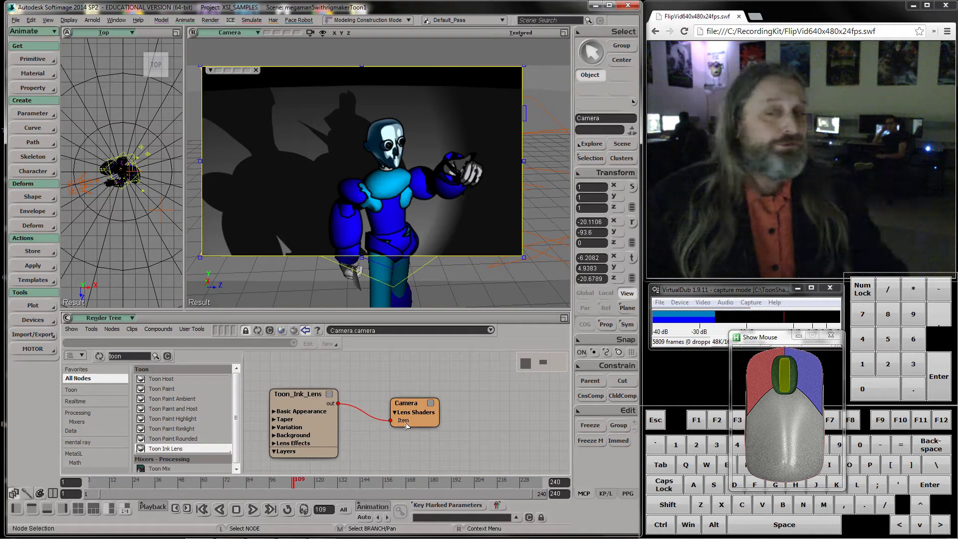
scroll(up, 3)
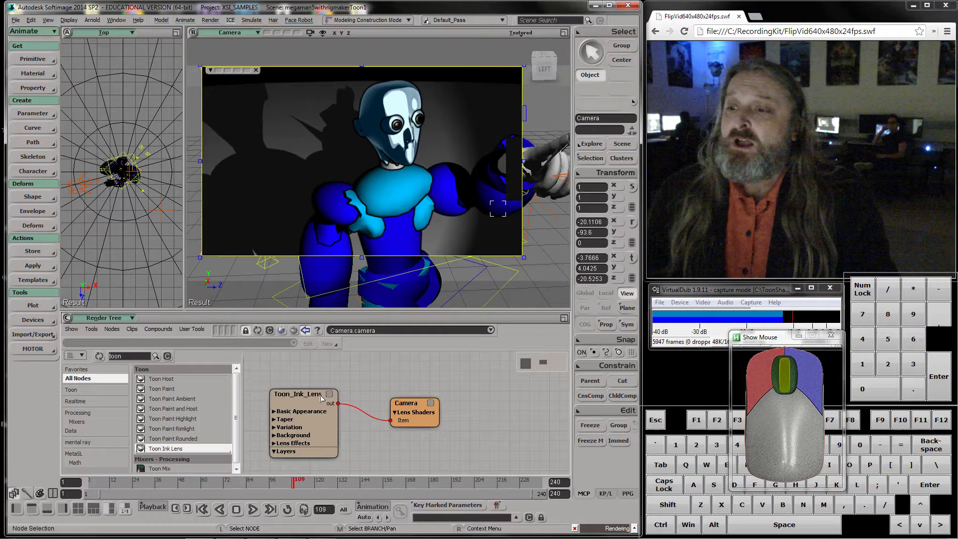
Bring up the Toon_Ink_Lens settings to change its ink colour toward yellow.
double_click(297, 405)
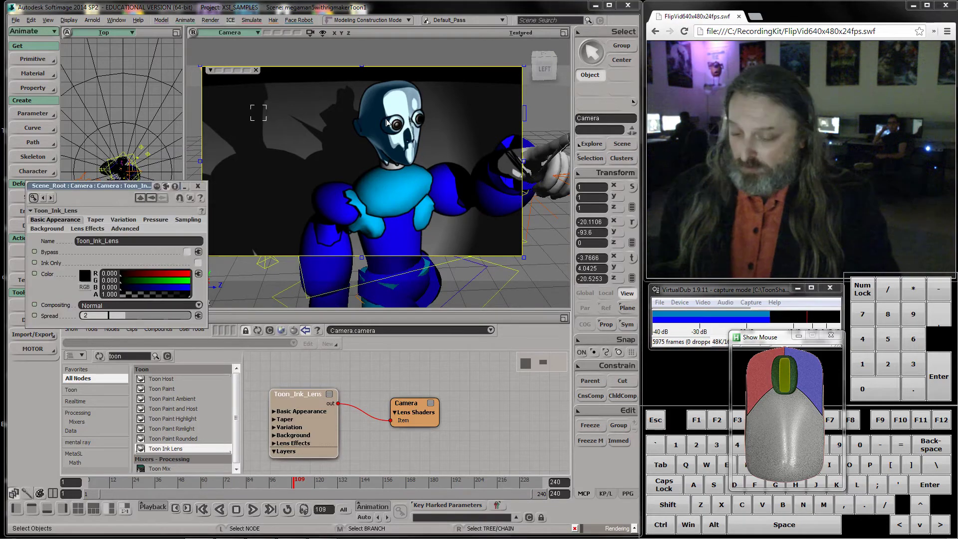
key(s)
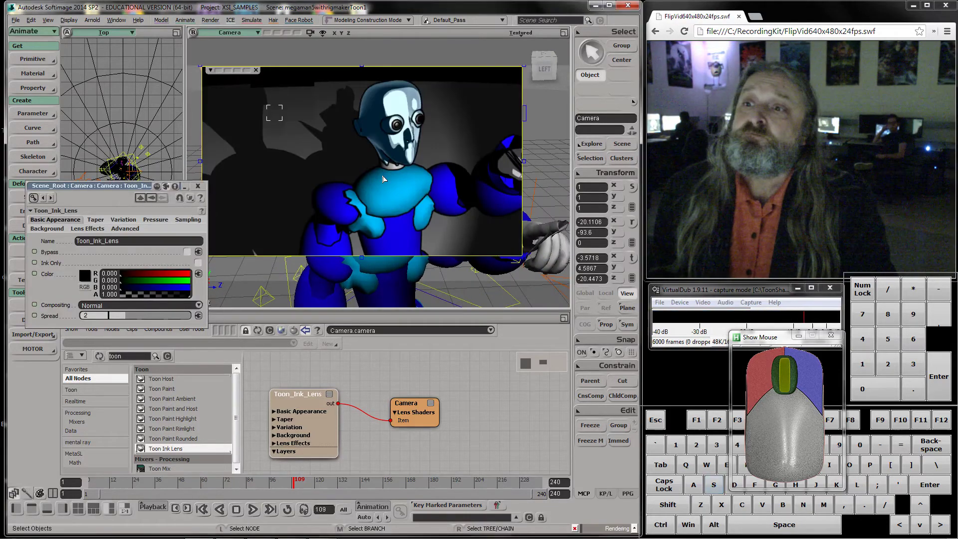
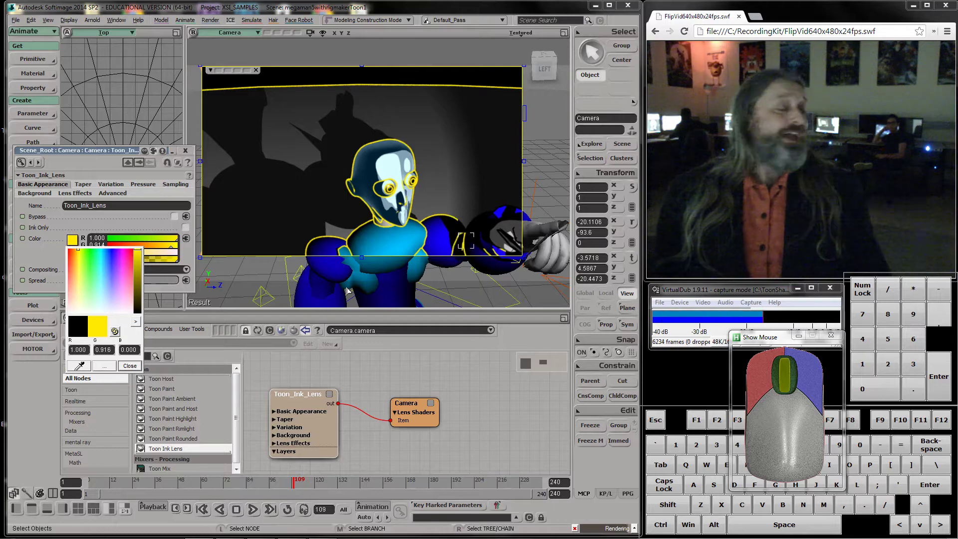
Set the ink taper anisotropy amount to 1.494 and its angle to -28.052.
click(91, 185)
click(129, 225)
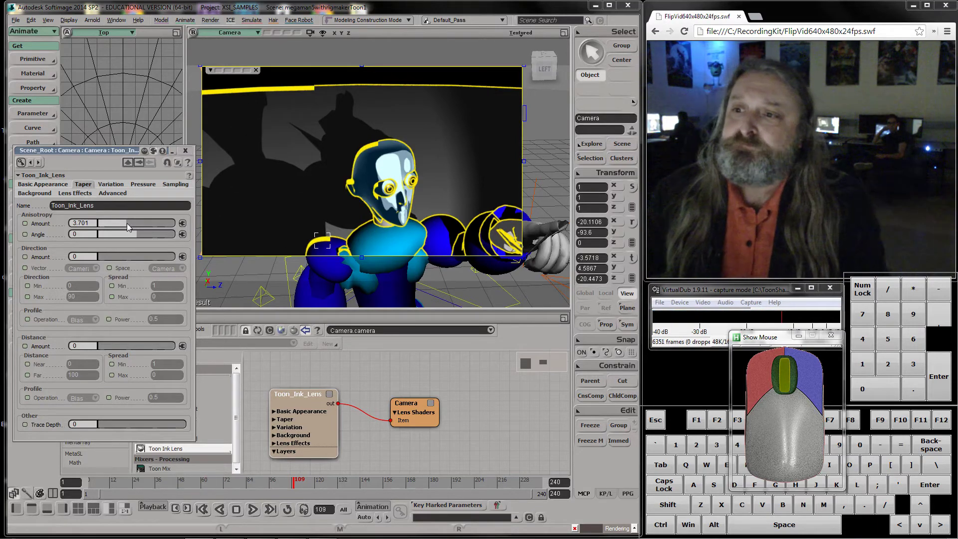
click(123, 226)
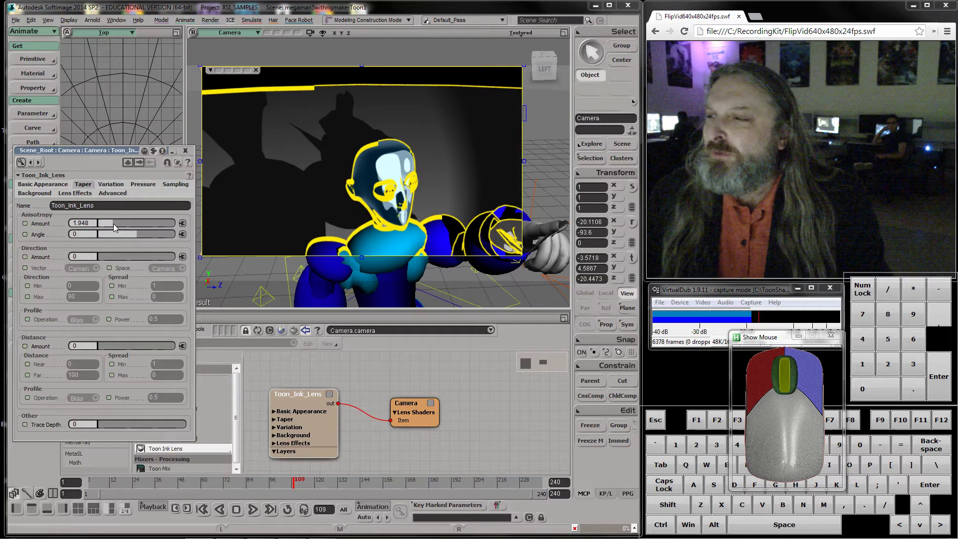
click(116, 226)
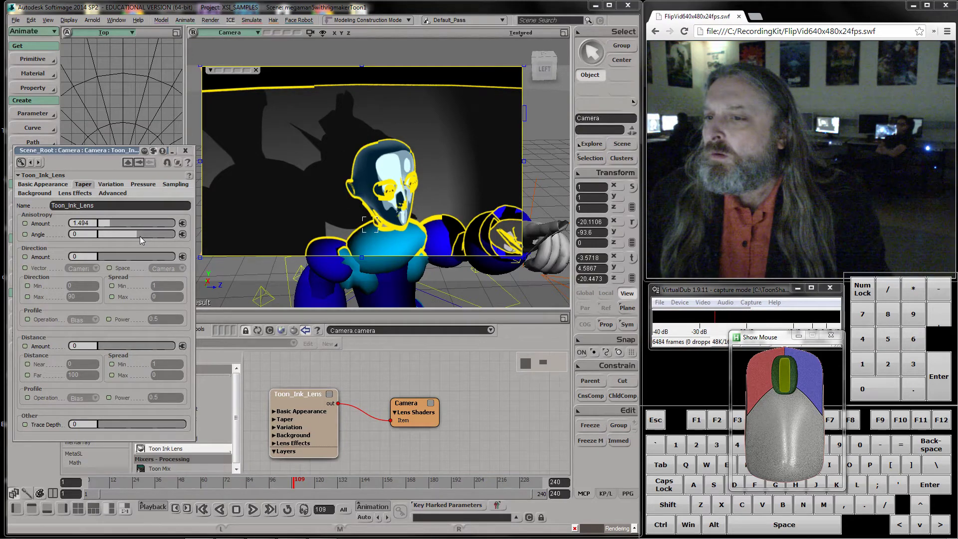
click(142, 237)
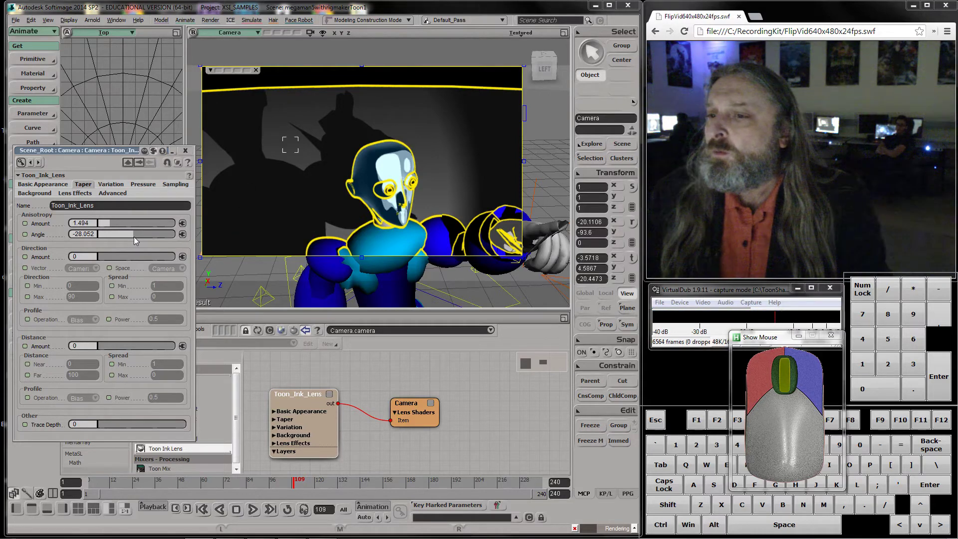
Set ink sampling to 8 samples with trace depth 1 after testing lower sample counts.
click(186, 186)
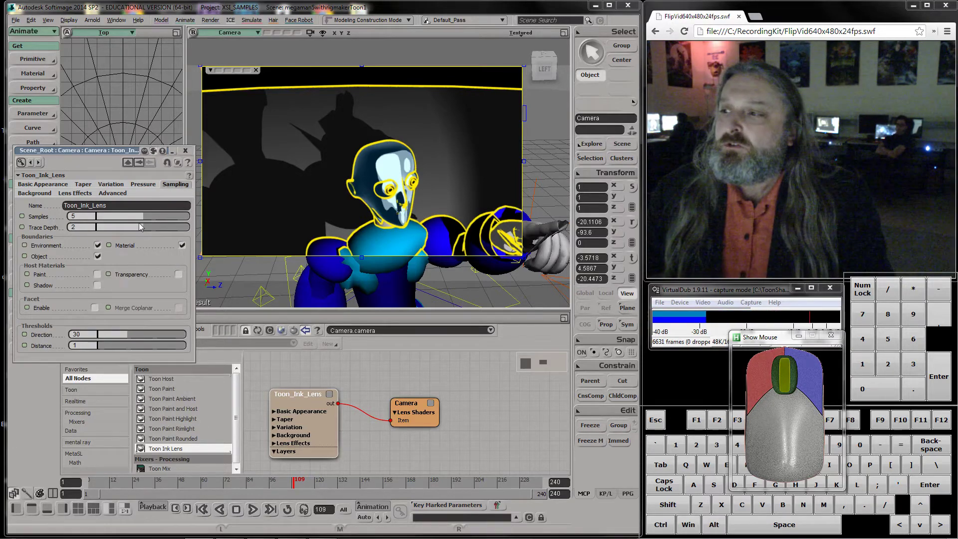
drag(141, 217, 129, 221)
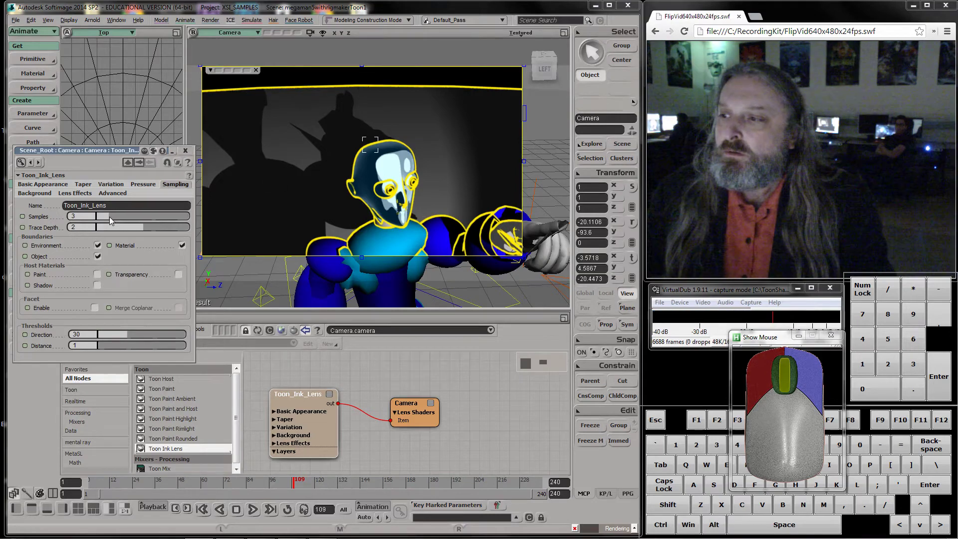
click(113, 220)
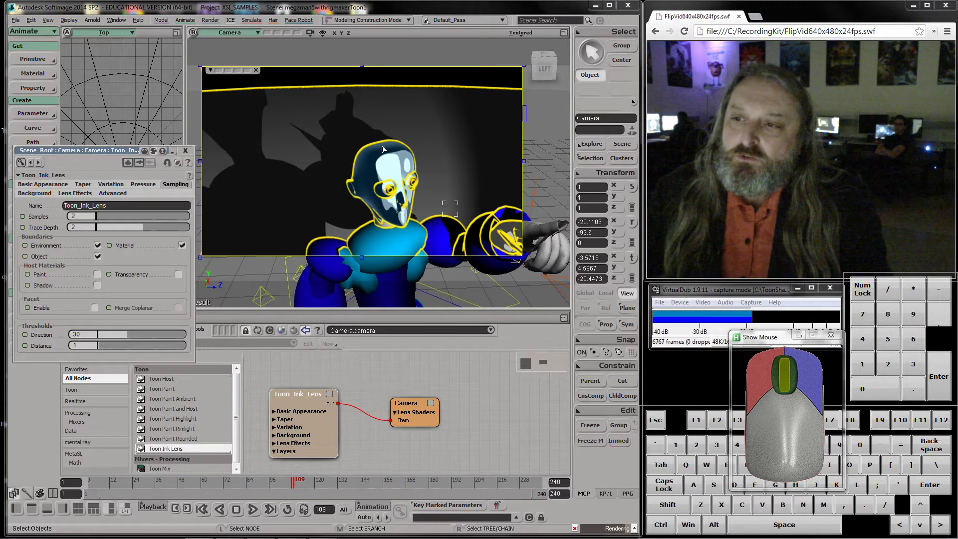
scroll(up, 3)
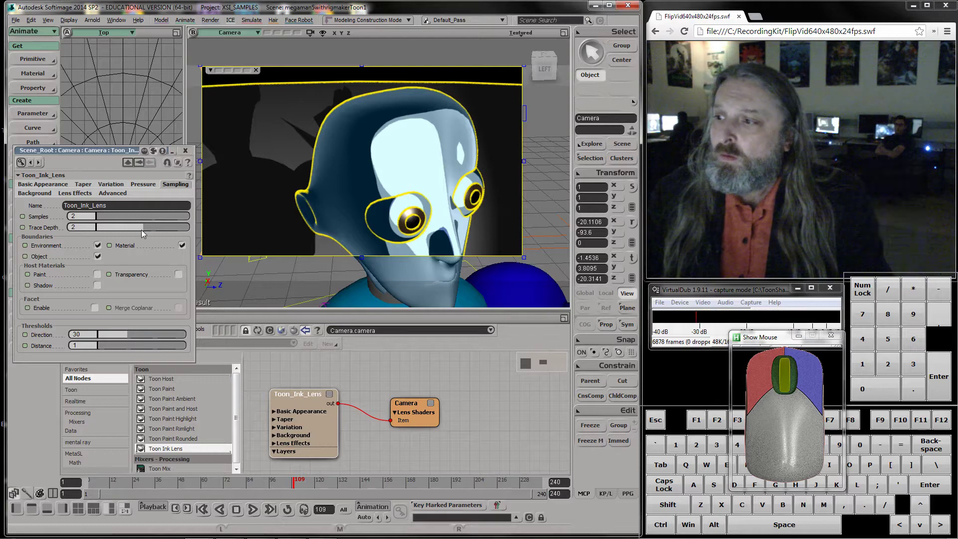
drag(138, 230, 112, 229)
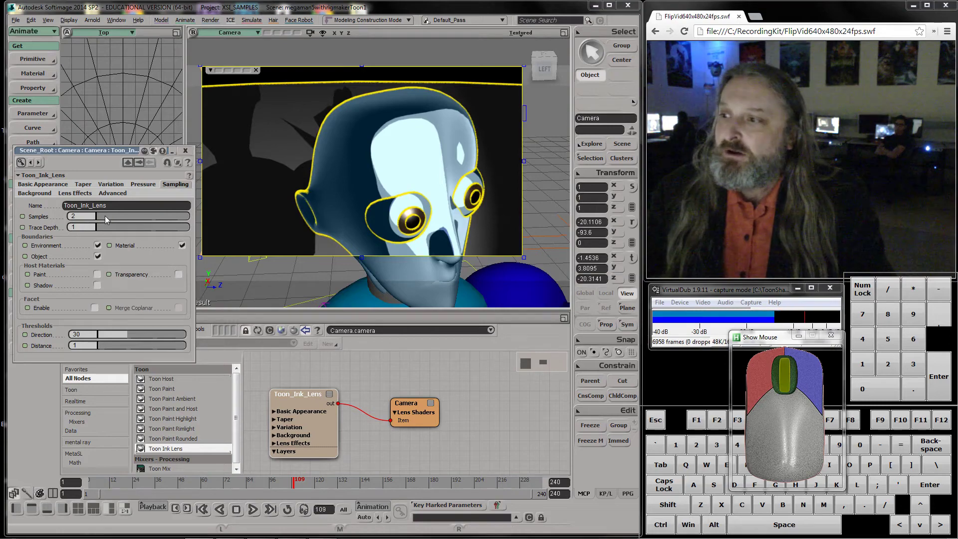
drag(109, 219, 194, 215)
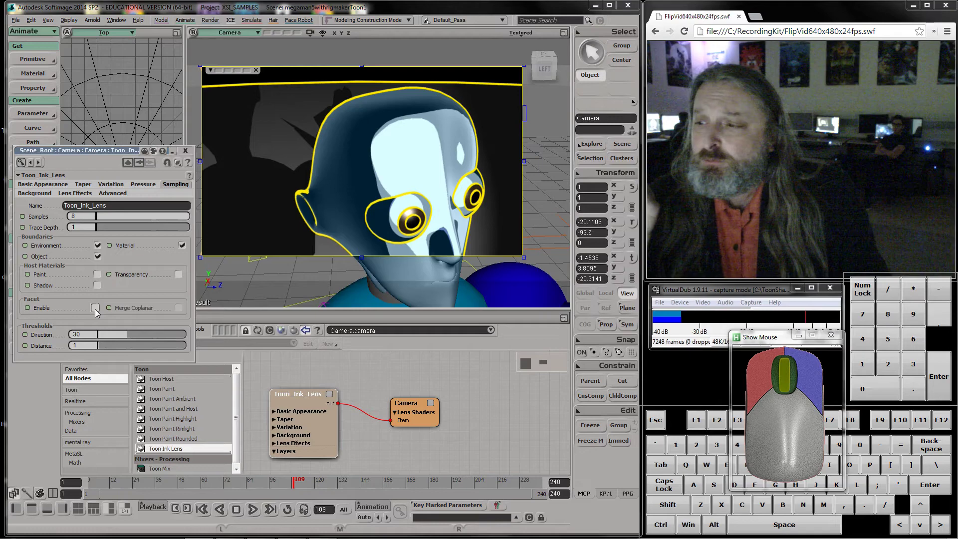
Test Facet Enable with Merge Coplanar, leave facets off and disable material-boundary inking.
click(97, 311)
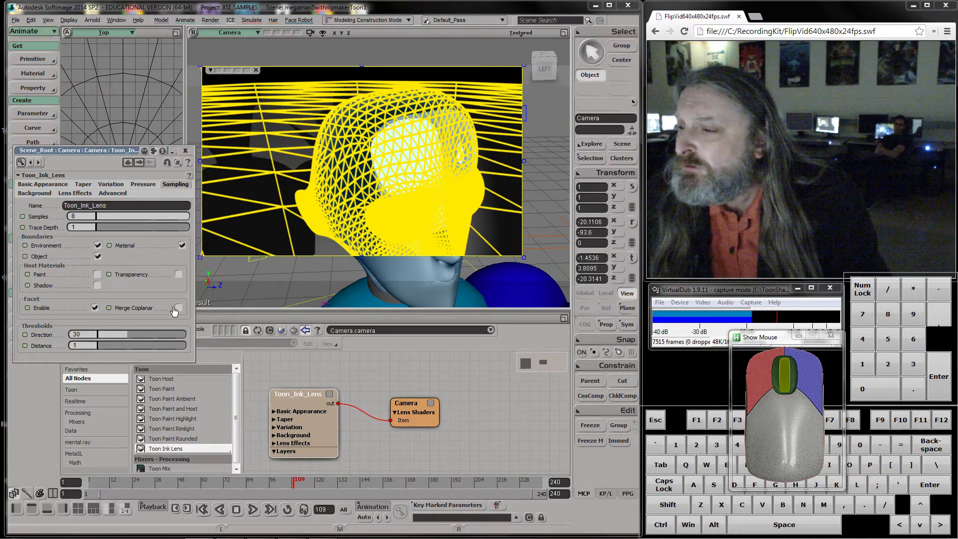
click(180, 312)
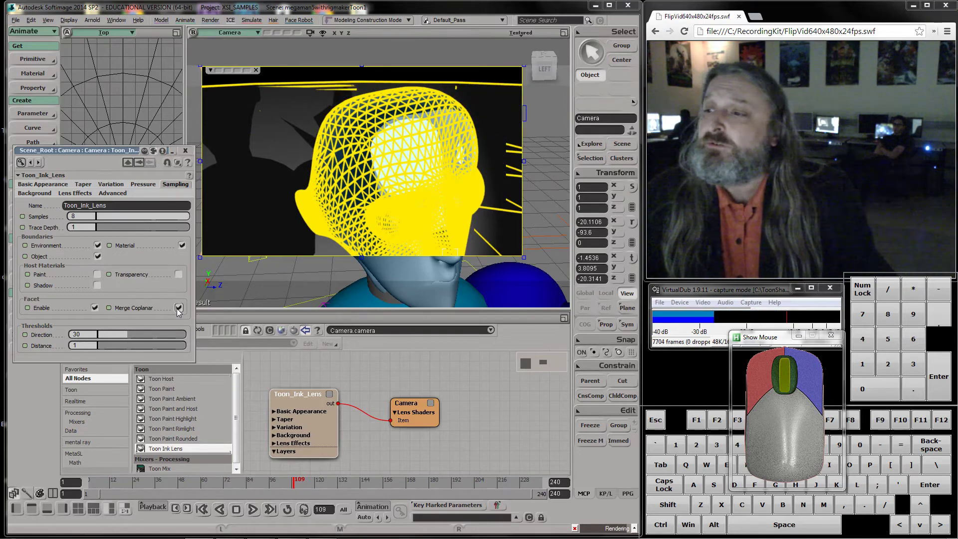
click(96, 310)
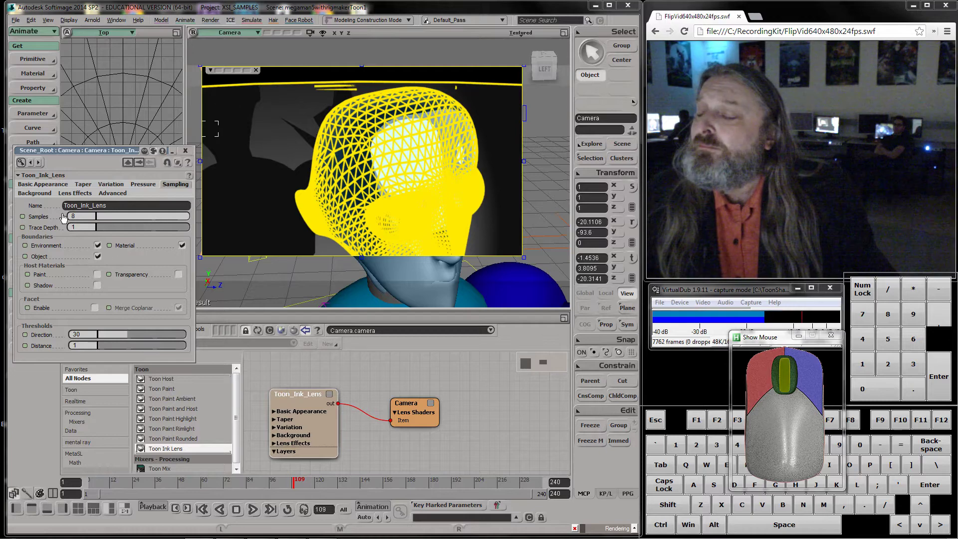
middle_click(378, 157)
middle_click(378, 157)
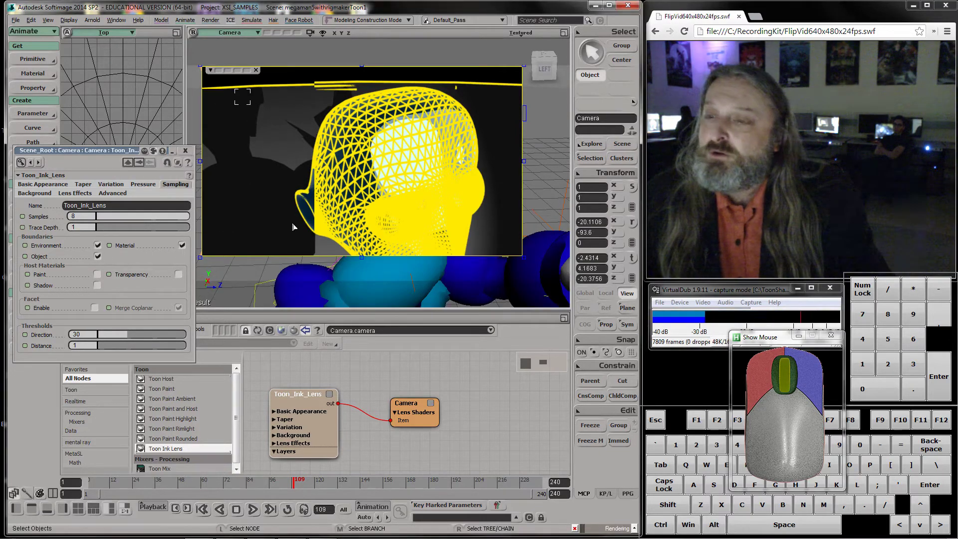
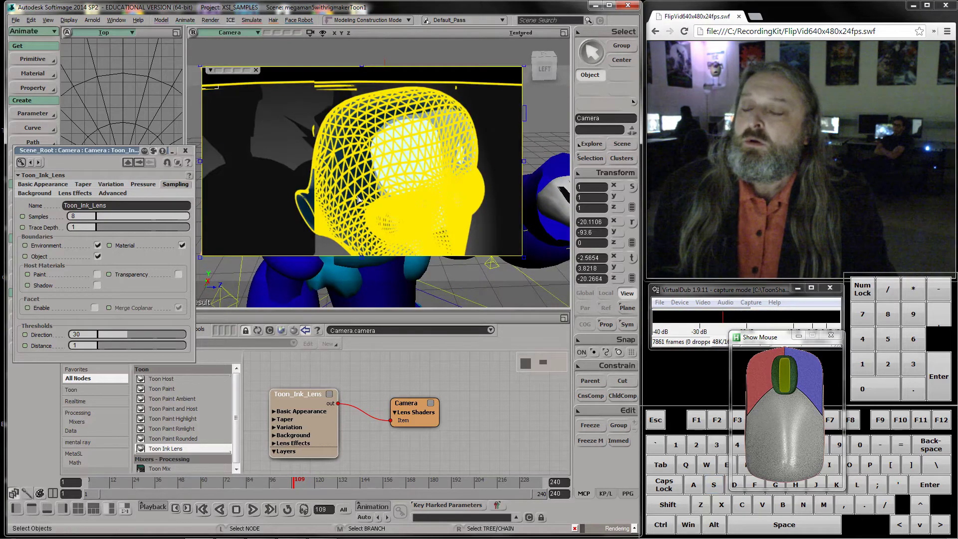
middle_click(373, 207)
middle_click(373, 207)
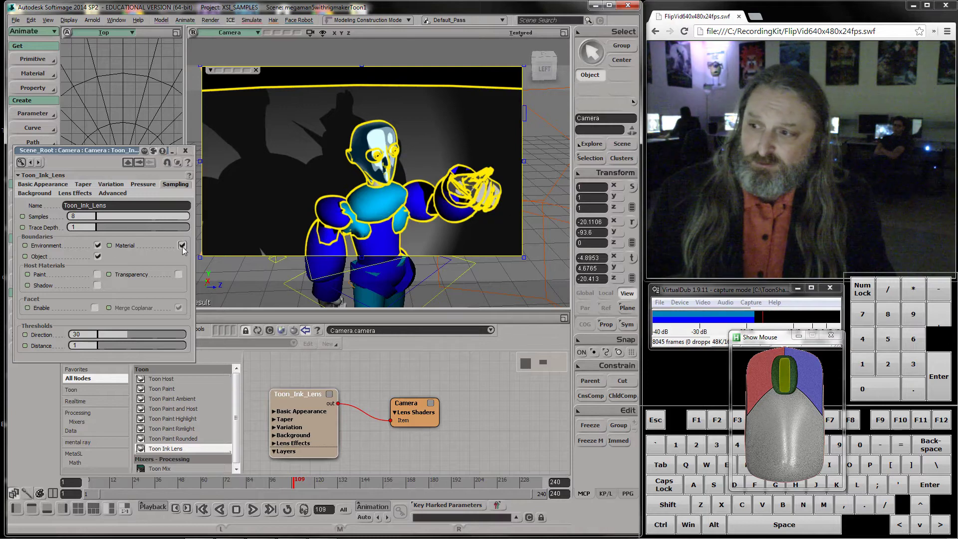
click(185, 250)
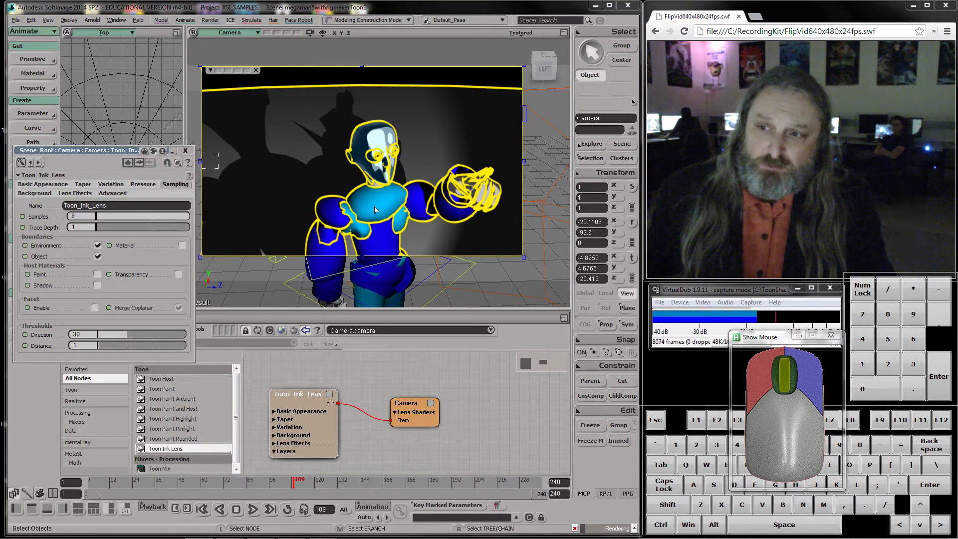
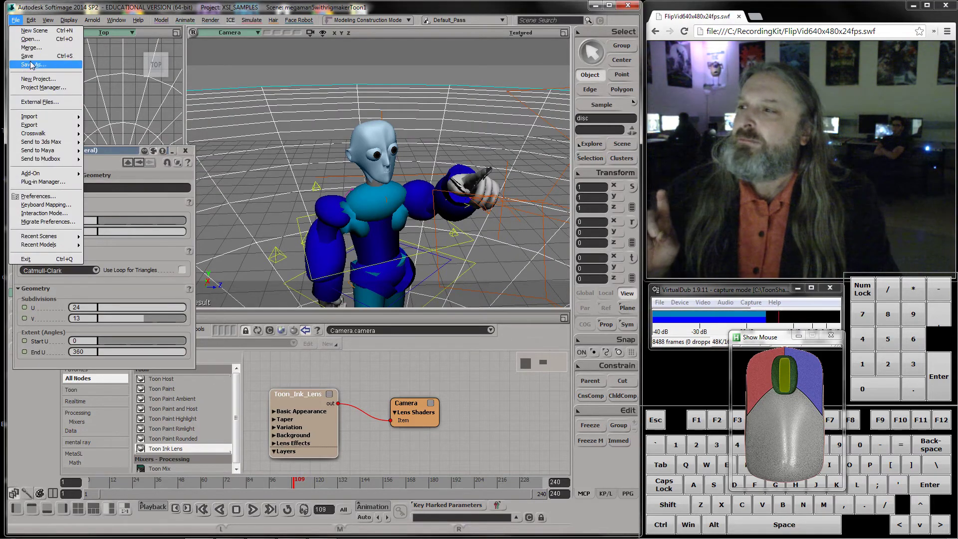
Save the scene as megaman5withrigmakerToon2 via Save As.
click(35, 66)
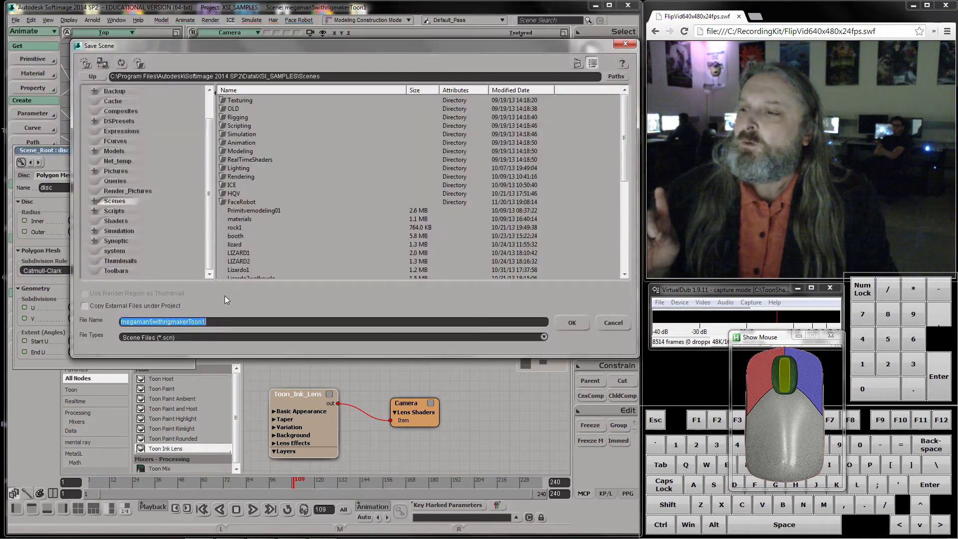
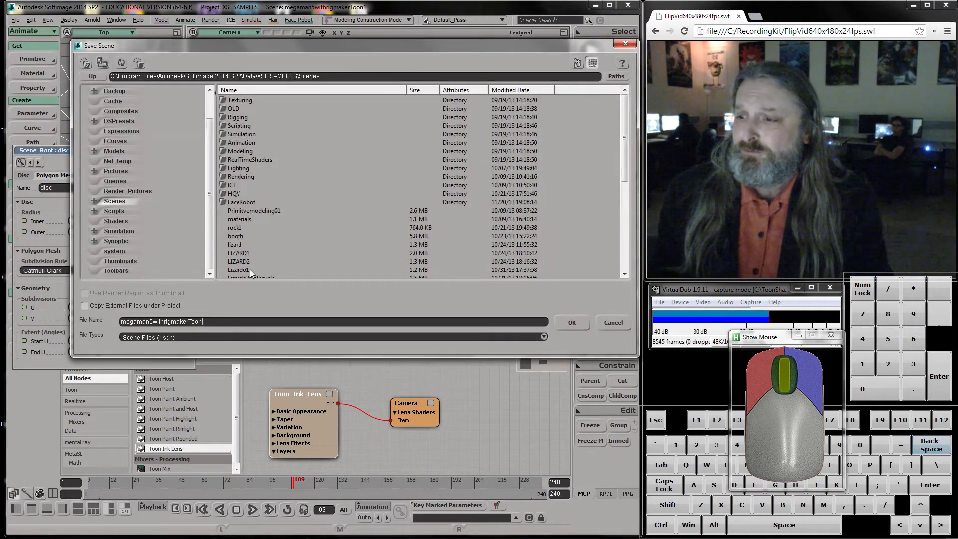
key(BackSpace)
Switch the camera viewport to High Quality display and move the disc property panel aside.
click(571, 323)
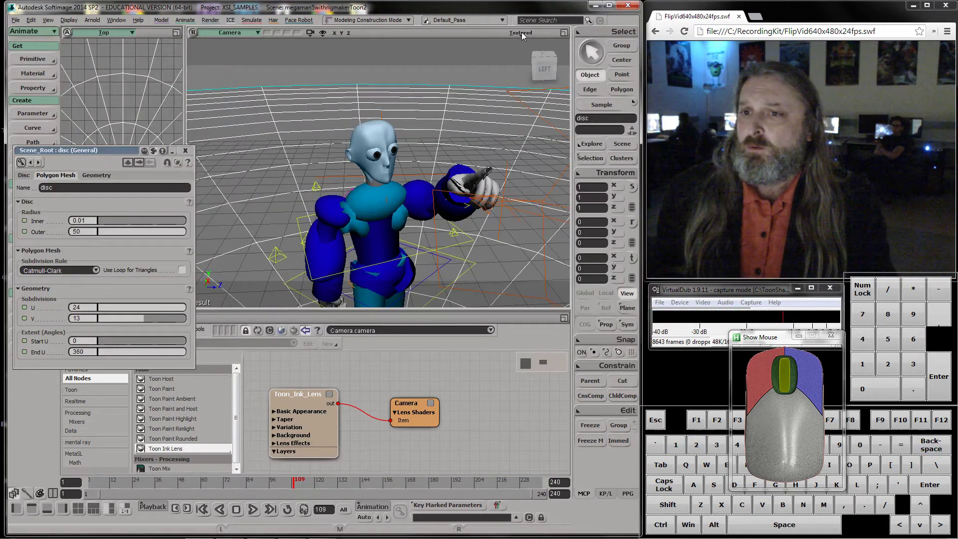
click(524, 36)
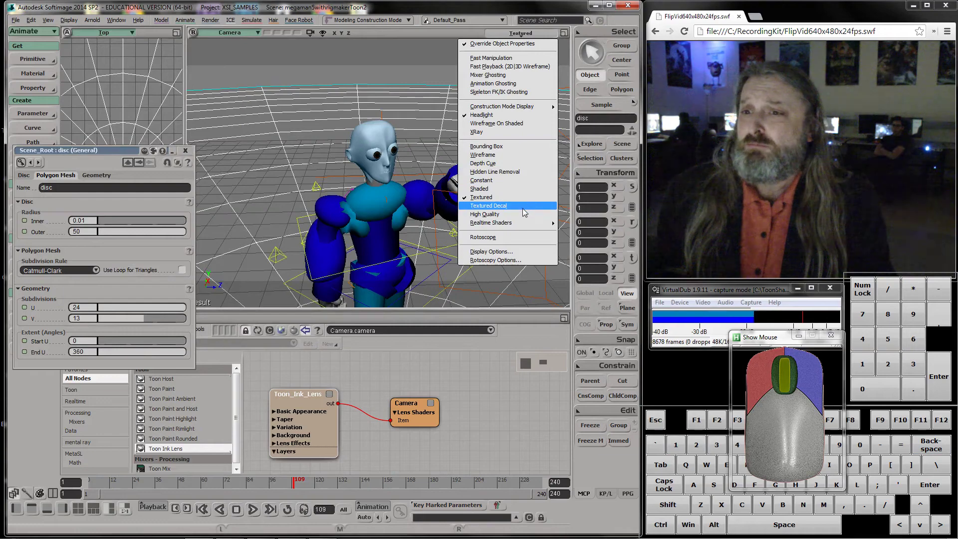
click(525, 216)
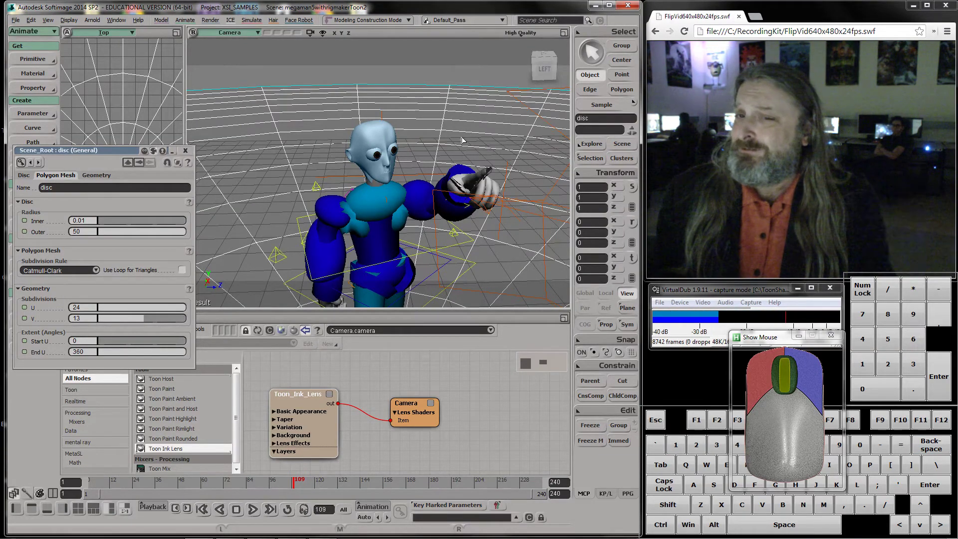
drag(73, 155, 164, 179)
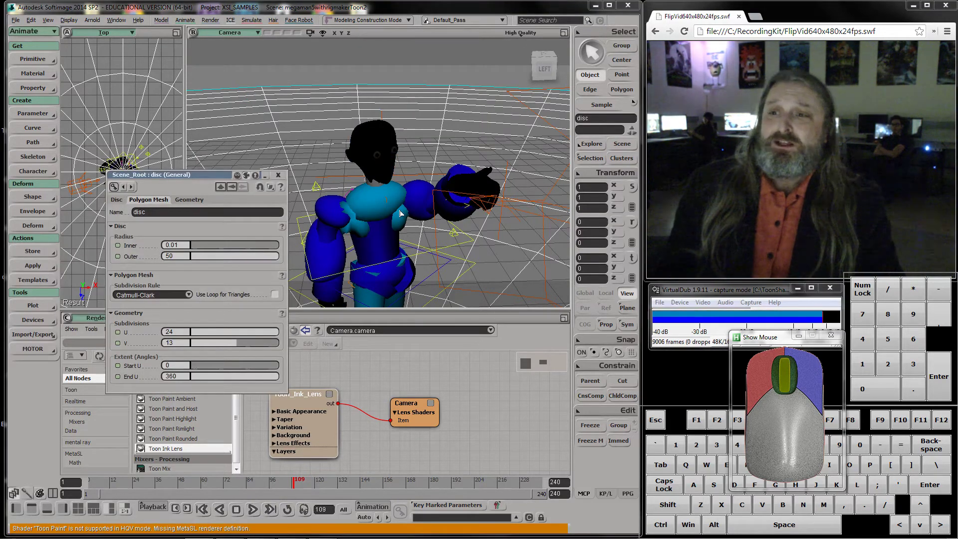
scroll(up, 3)
scroll(down, 3)
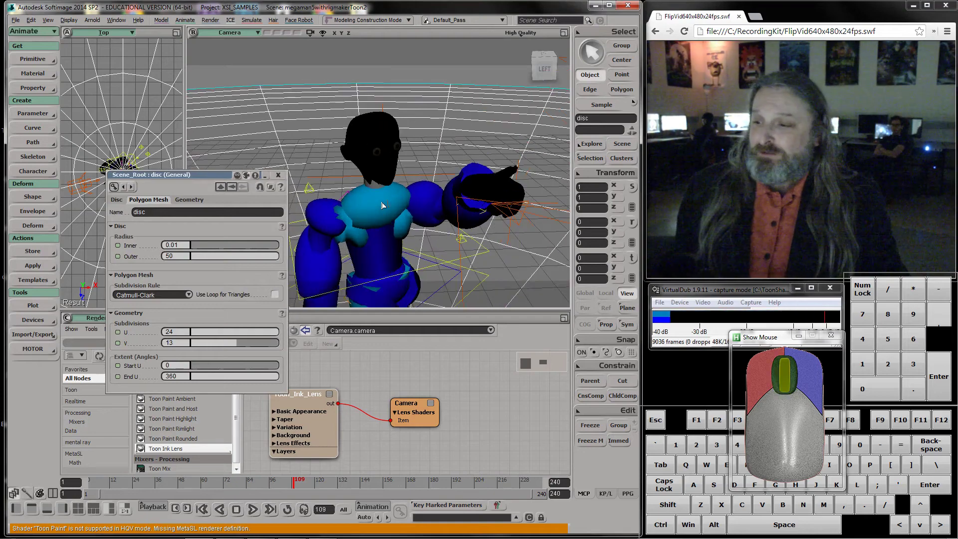
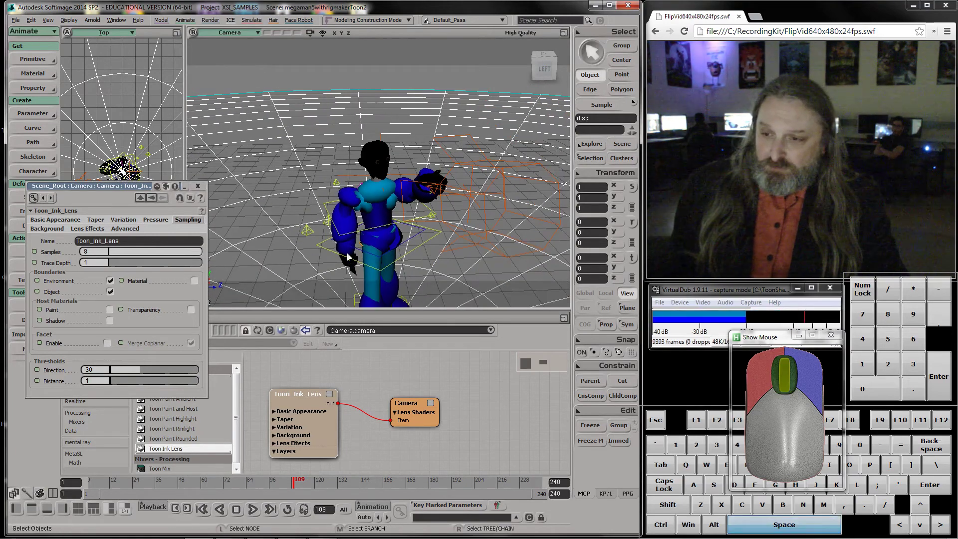
Select the character's seven arm pieces as one multi-object selection.
click(347, 251)
click(348, 224)
click(349, 208)
click(347, 212)
key(s)
drag(443, 135, 428, 123)
click(423, 111)
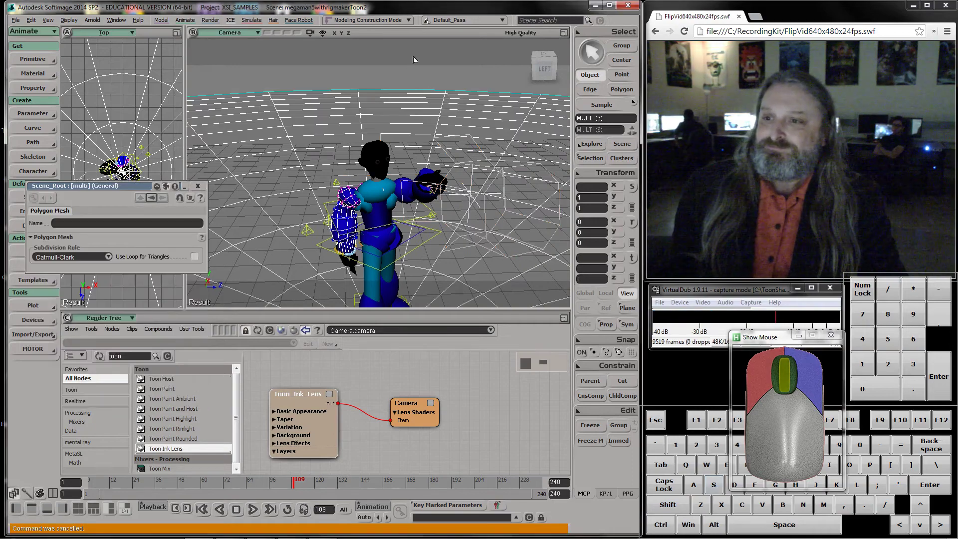
key(z)
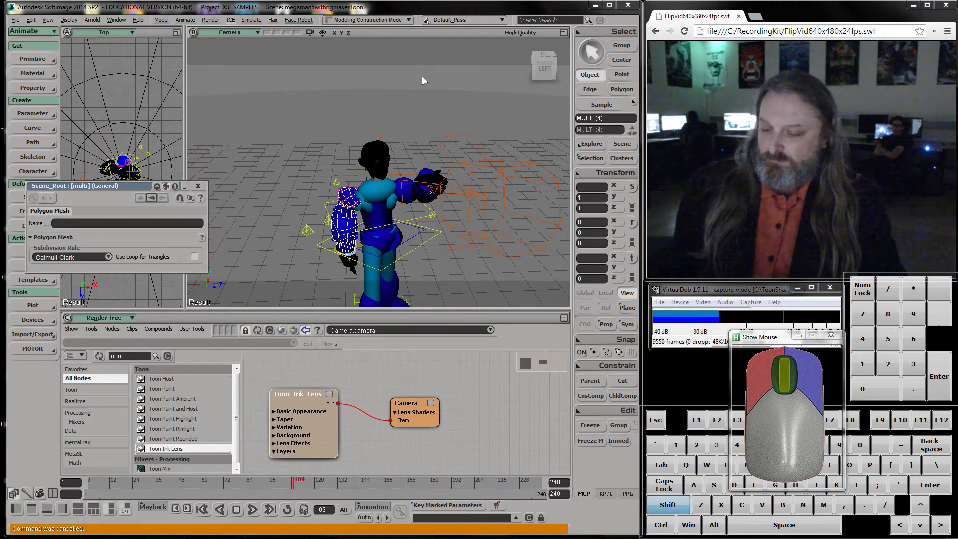
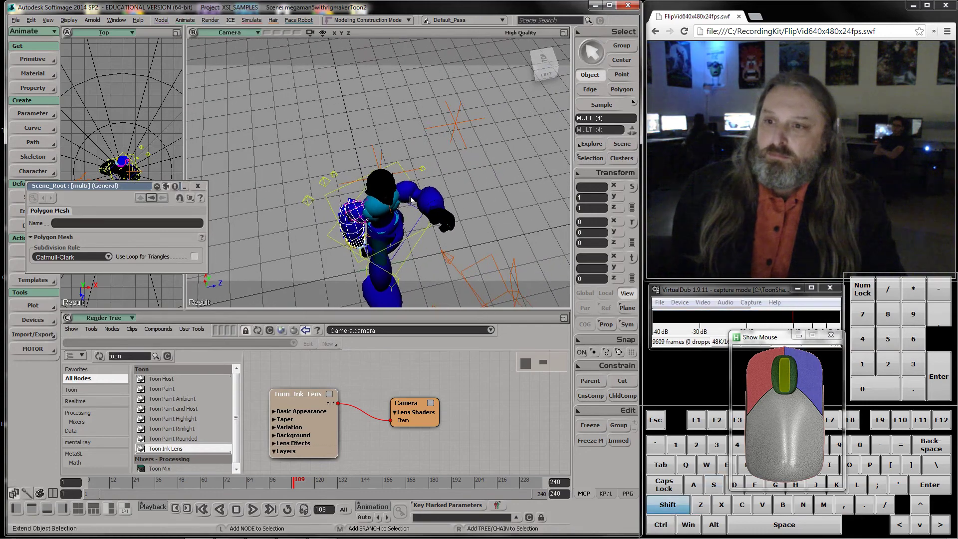
click(409, 195)
click(418, 197)
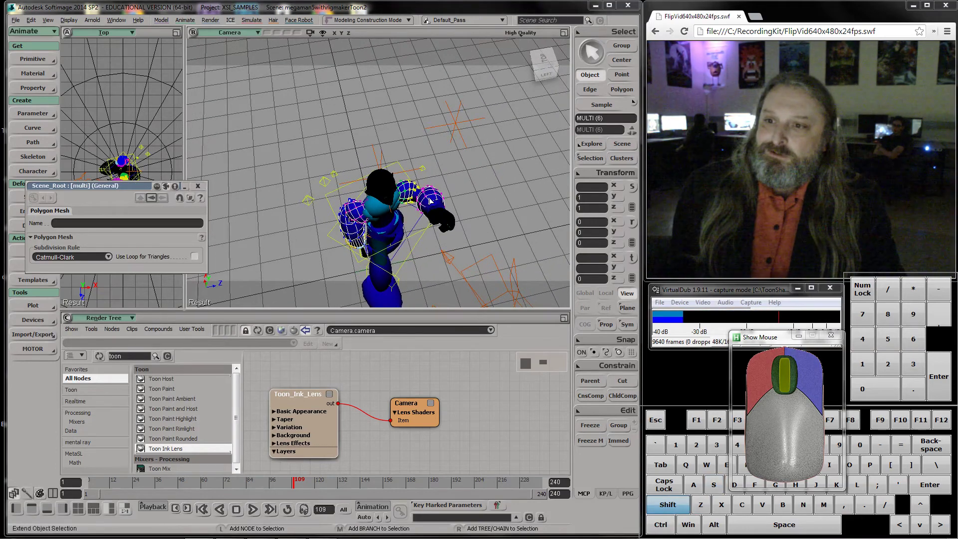
click(437, 205)
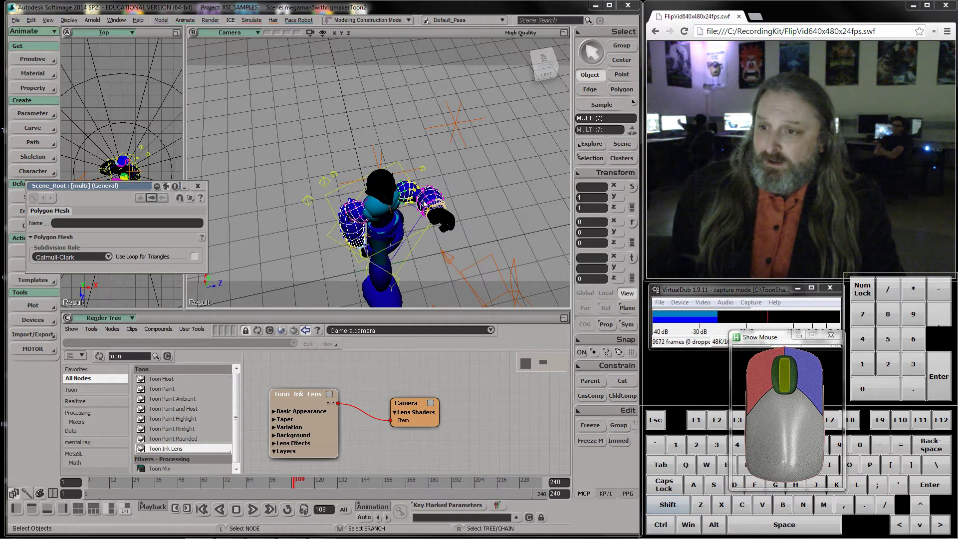
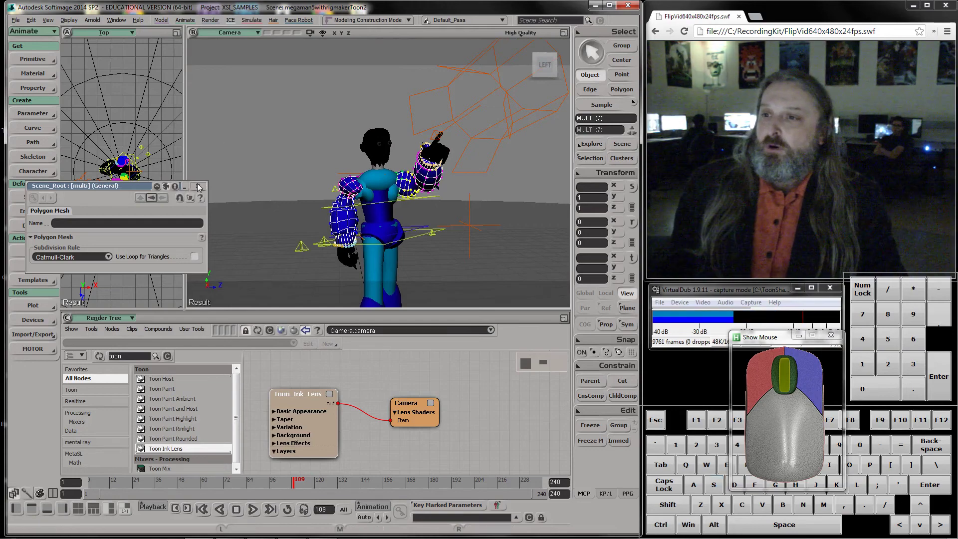
Assign a Toon Paint and Host material to the selected arm pieces via Get > Material.
click(200, 187)
click(235, 96)
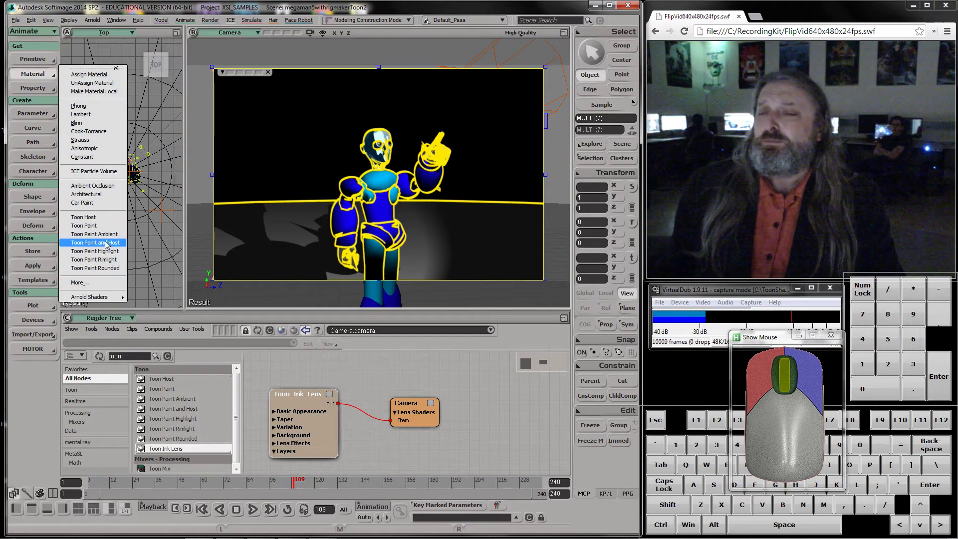
click(108, 244)
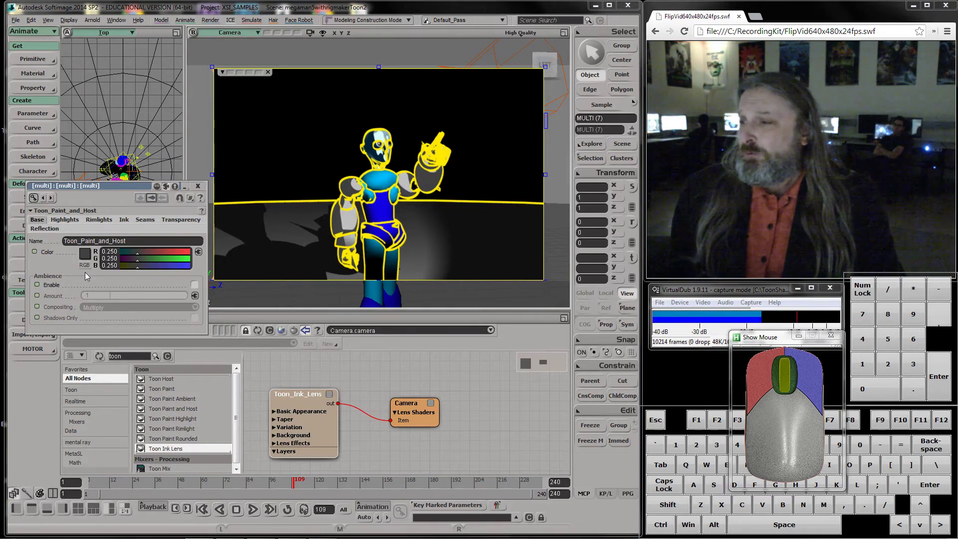
Set the arm shader's base colour to bright blue and enable Ambience.
click(90, 256)
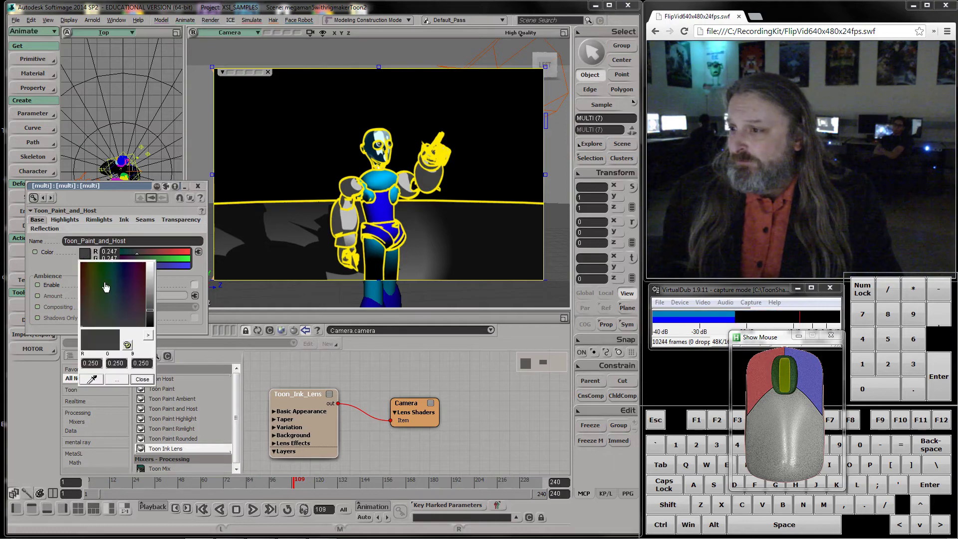
click(123, 271)
drag(152, 301, 153, 263)
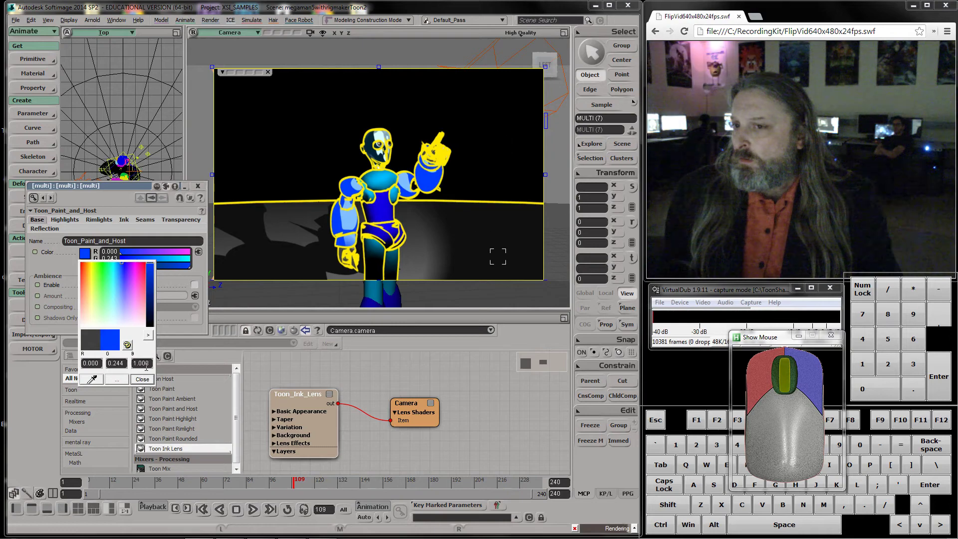
click(118, 266)
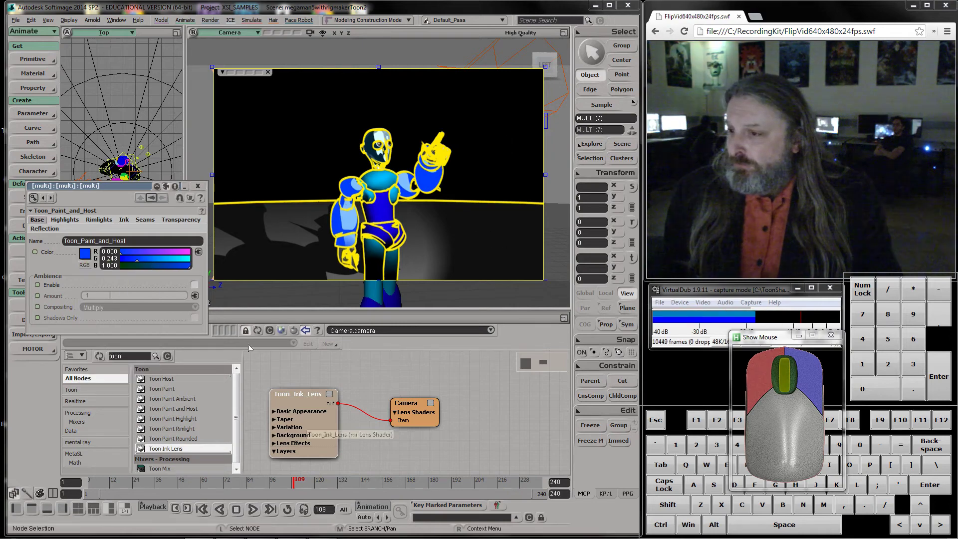
click(199, 291)
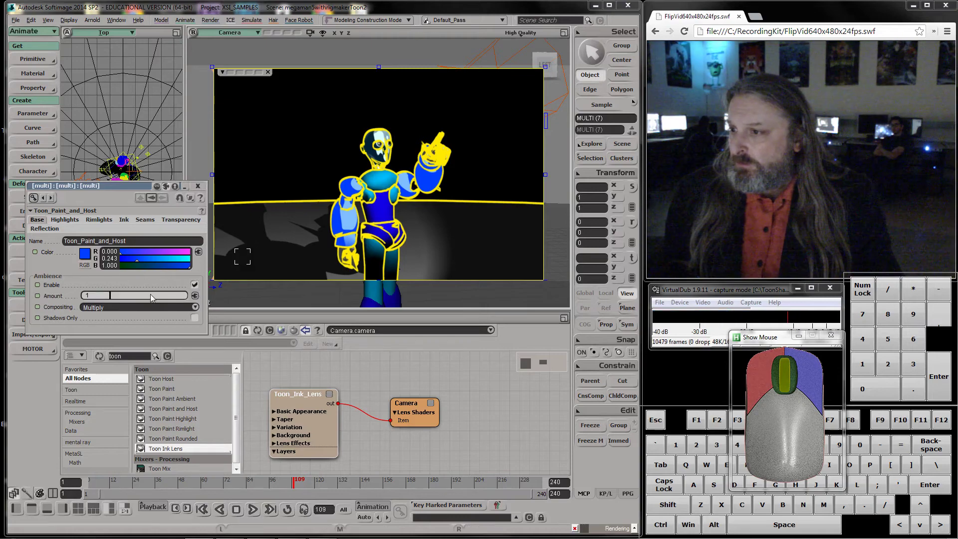
Enable glossy highlights and tint their colour pale blue.
click(76, 222)
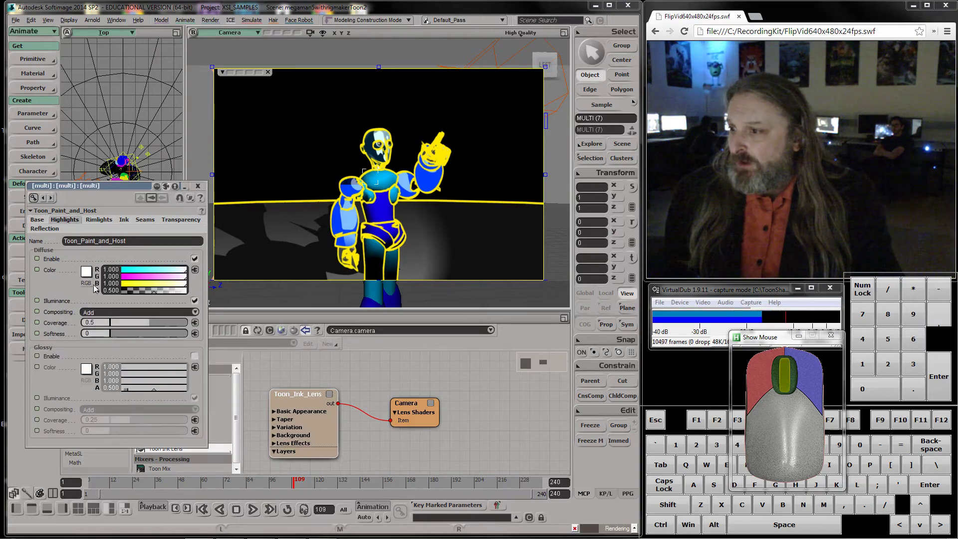
click(199, 360)
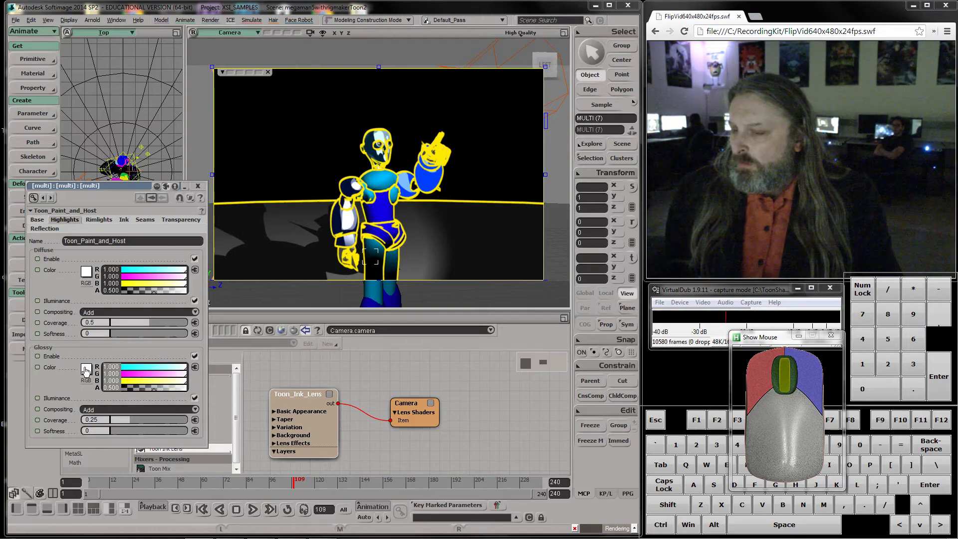
click(89, 370)
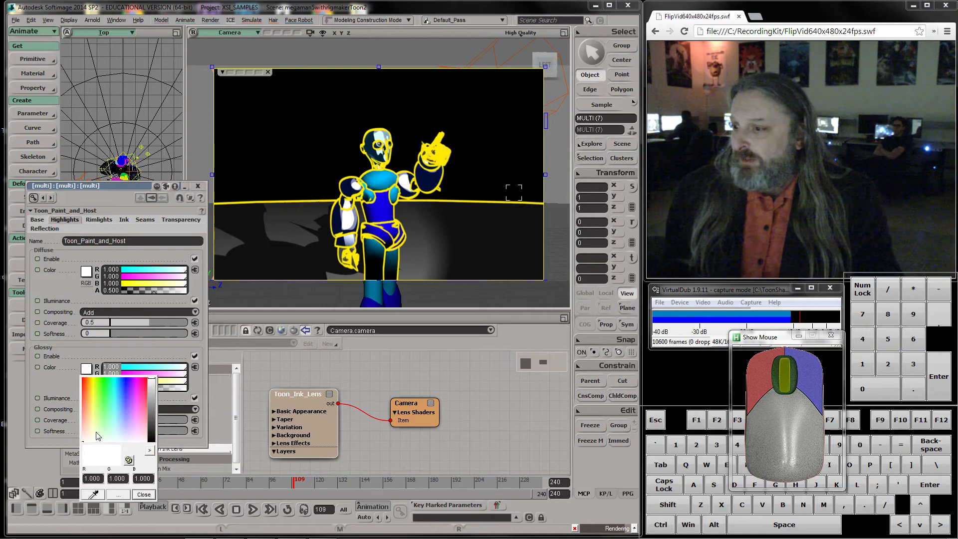
drag(89, 445, 123, 436)
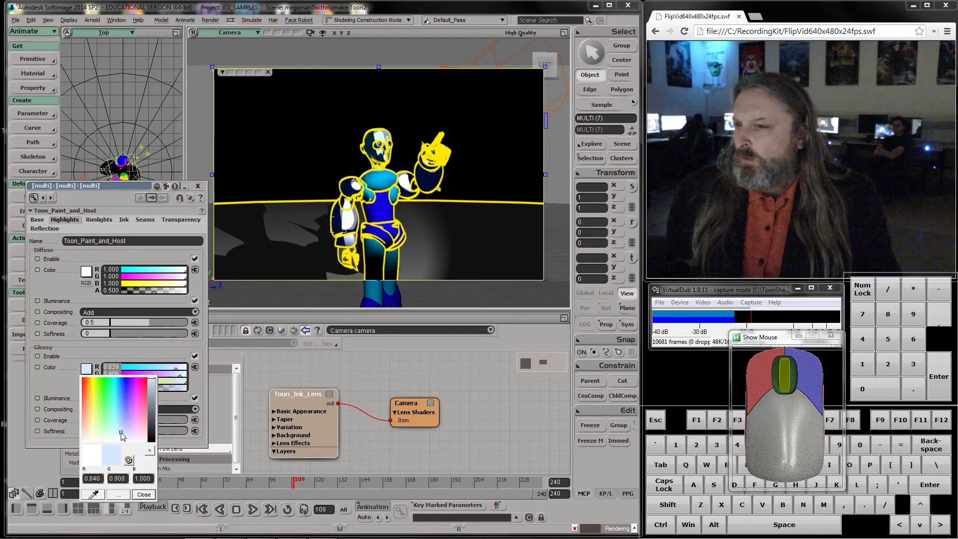
drag(124, 434, 125, 460)
click(142, 497)
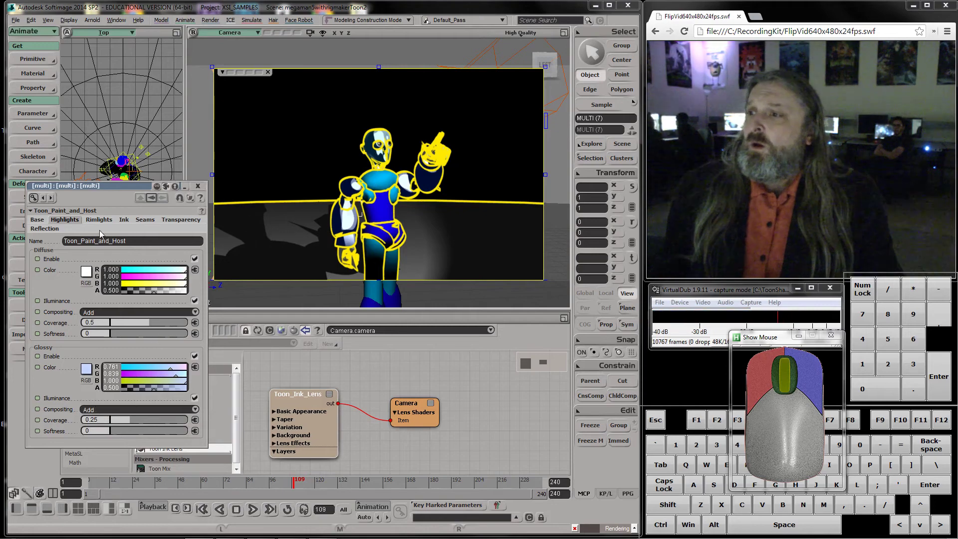
Raise the seam blend Occlusion Distance from 0.1 to 0.71.
click(146, 223)
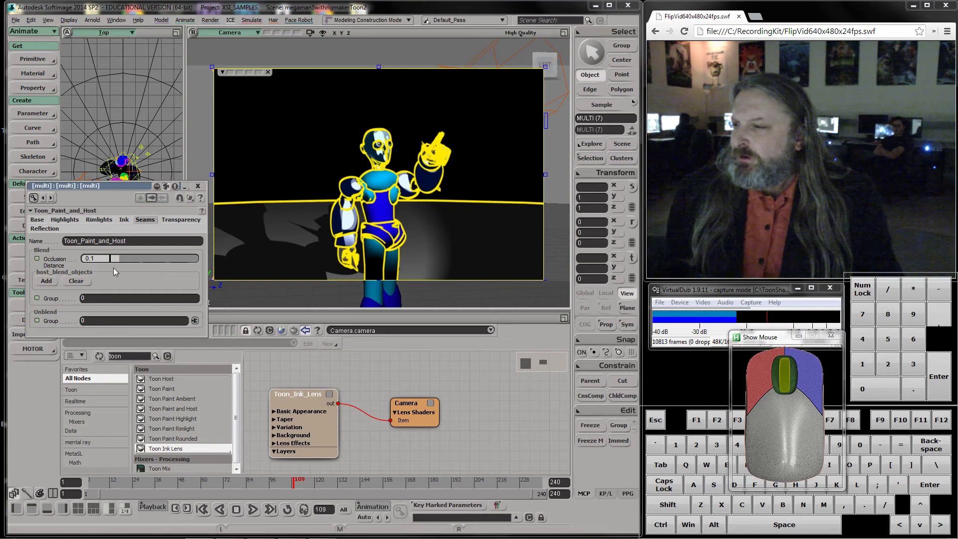
drag(123, 261, 175, 259)
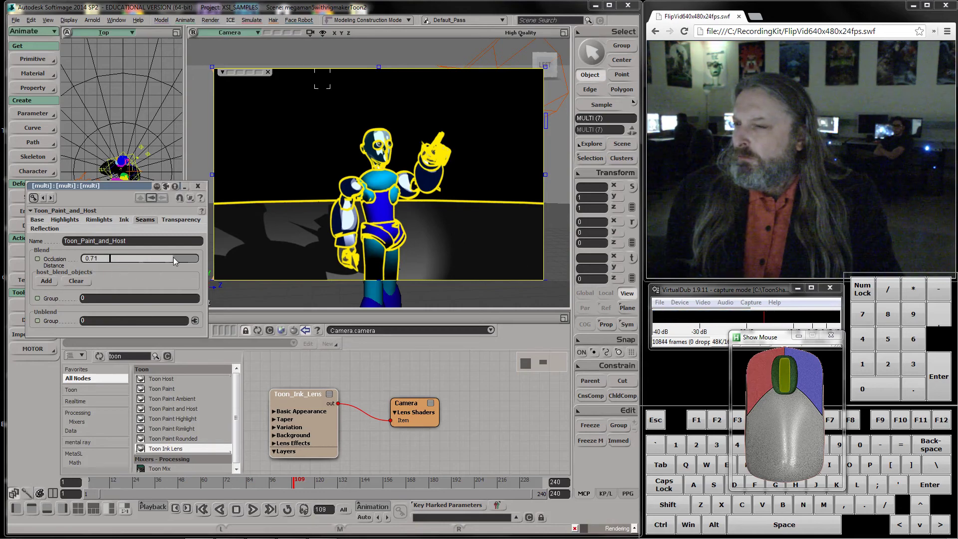
scroll(up, 3)
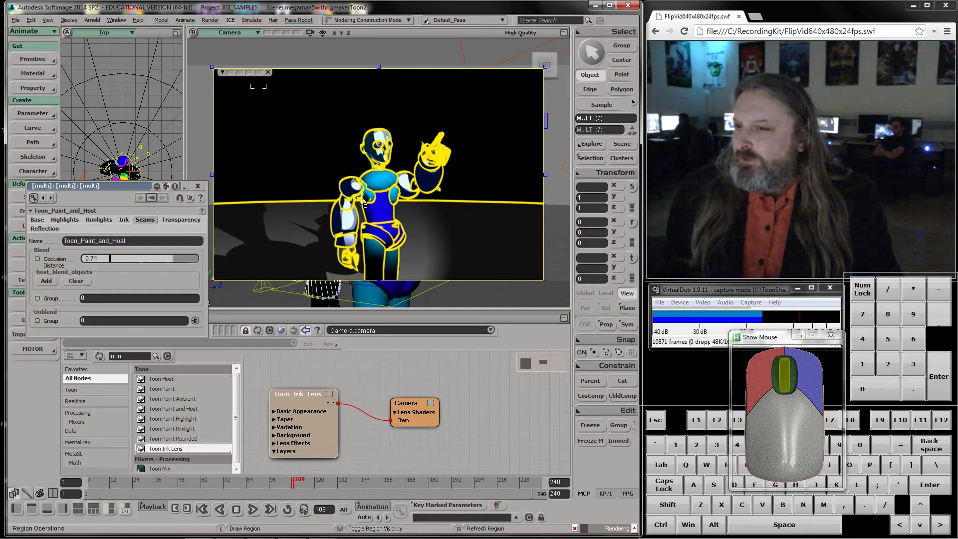
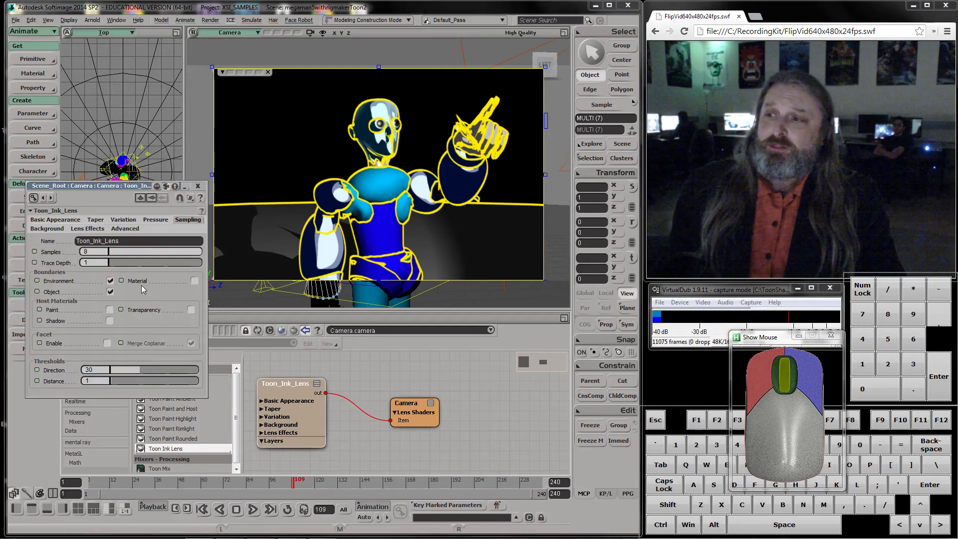
Lower the Toon Ink Lens sampling count to 3 samples.
drag(145, 252, 145, 231)
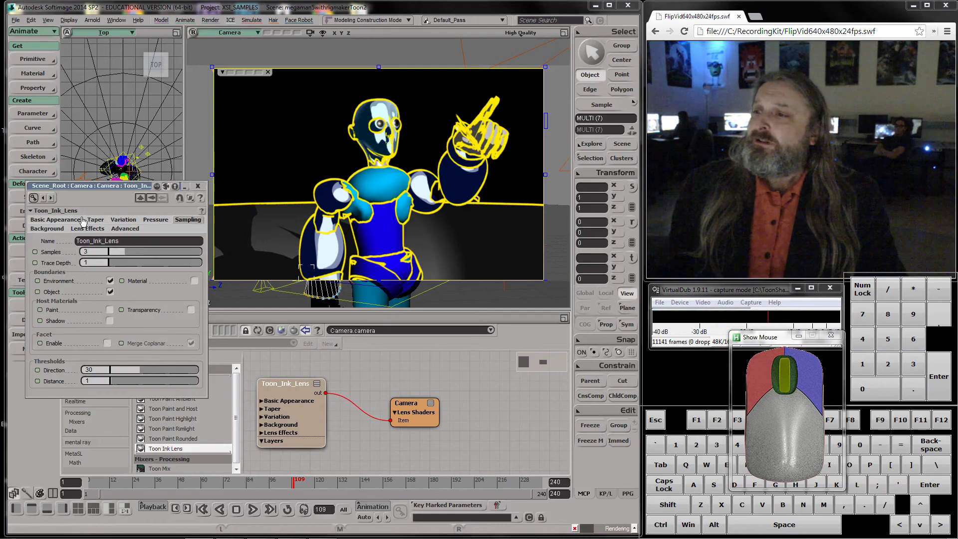
click(101, 222)
click(124, 261)
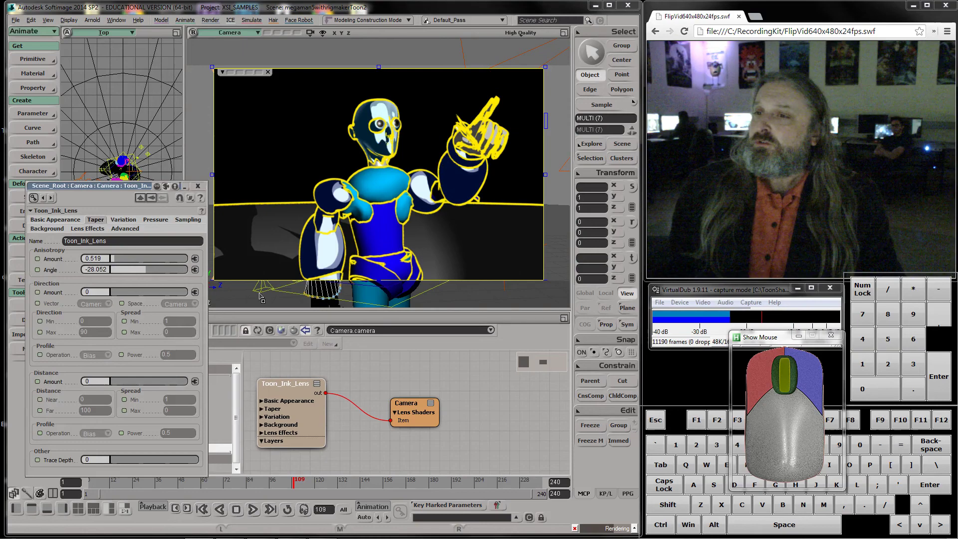